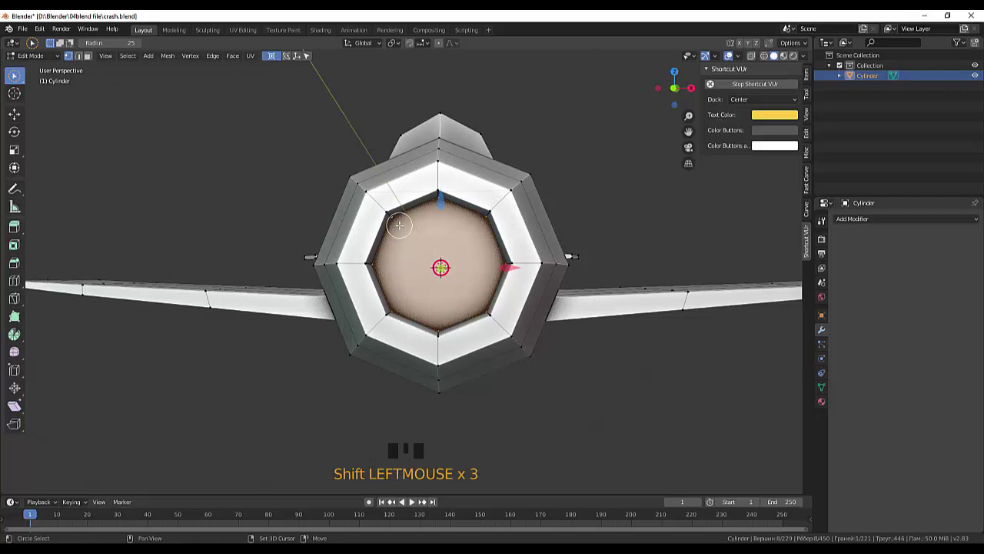
# Step: Undo the collapsed nose face and bring up the Add Mesh list for the eight-sided cylinder
pyautogui.scroll(-3)
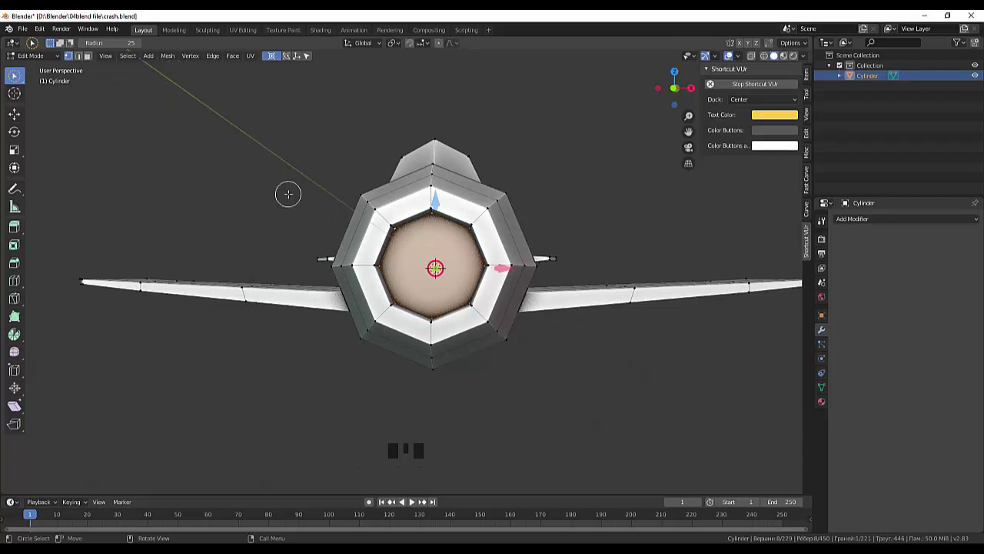
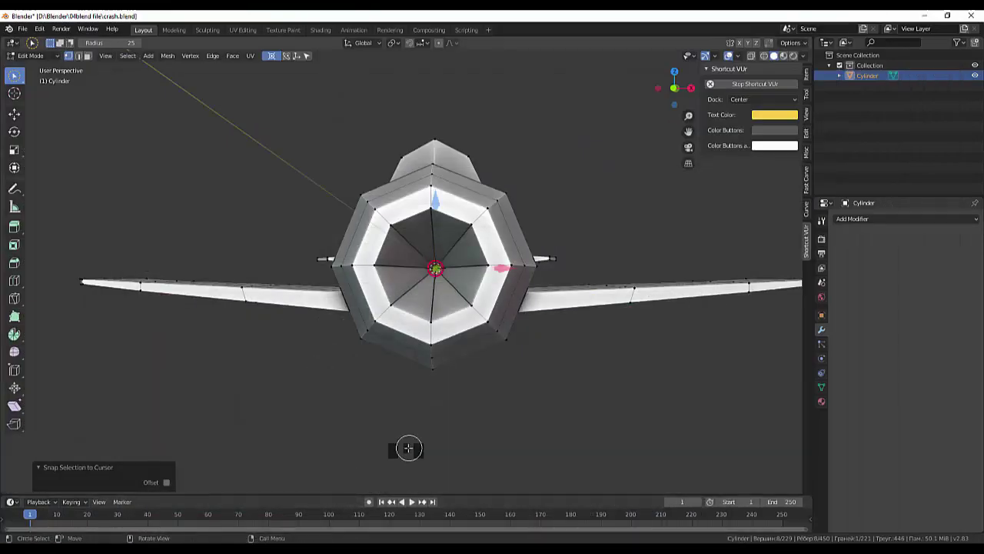
pyautogui.press('ctrl+z')
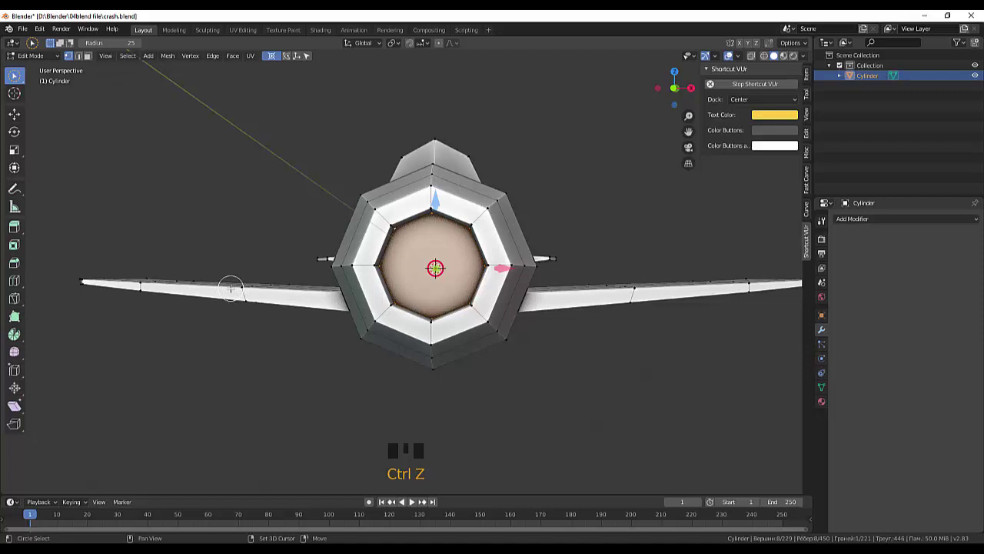
pyautogui.press('shift+a')
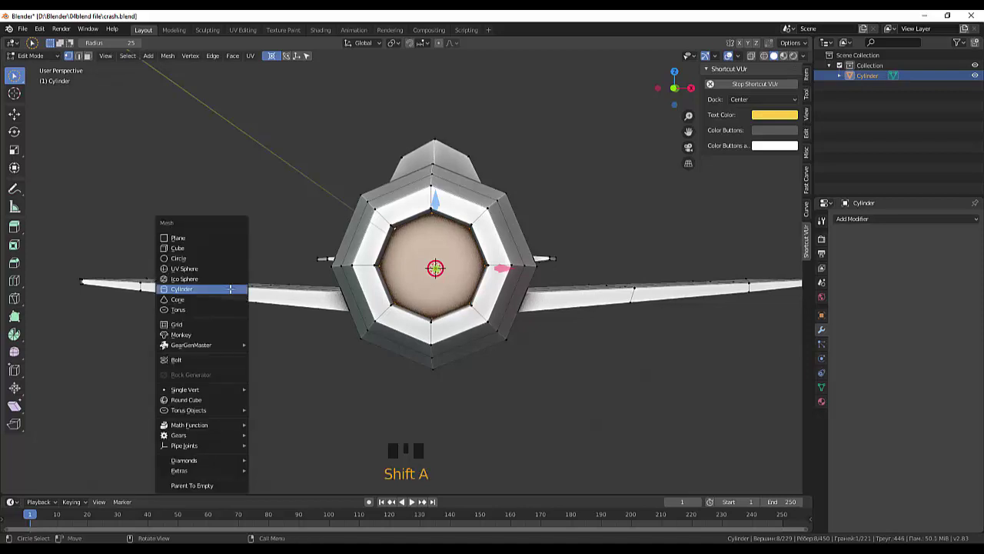
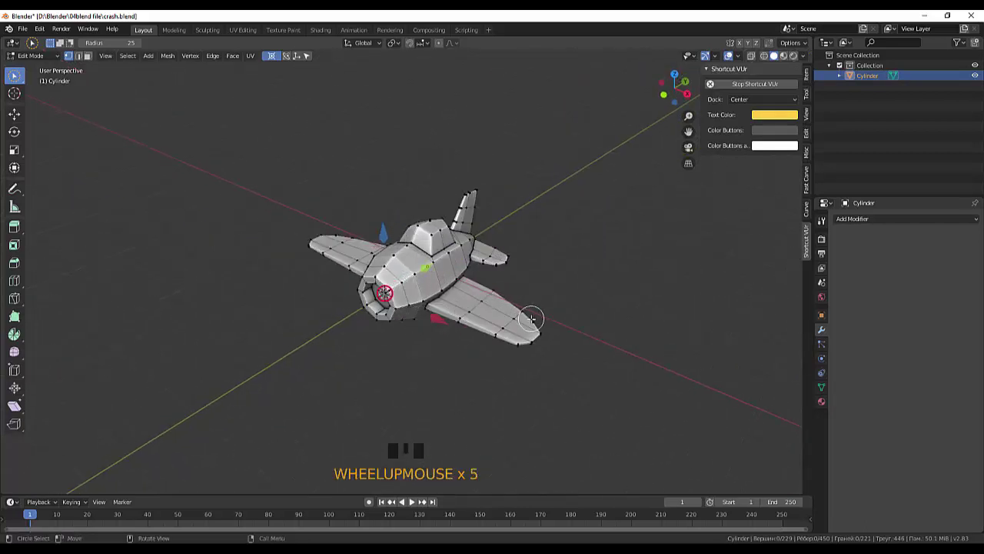
pyautogui.scroll(3)
pyautogui.scroll(-3)
pyautogui.scroll(3)
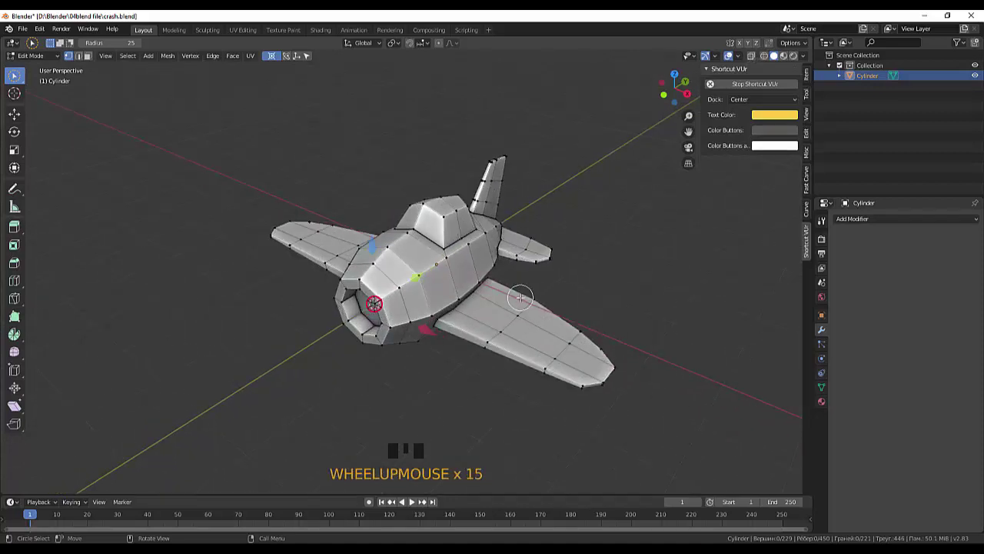
pyautogui.press('shift+a')
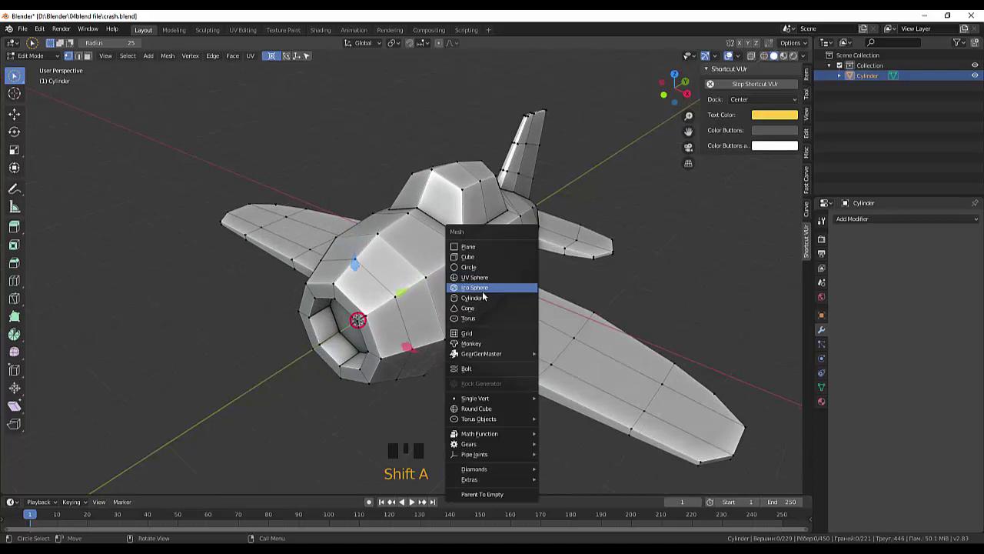
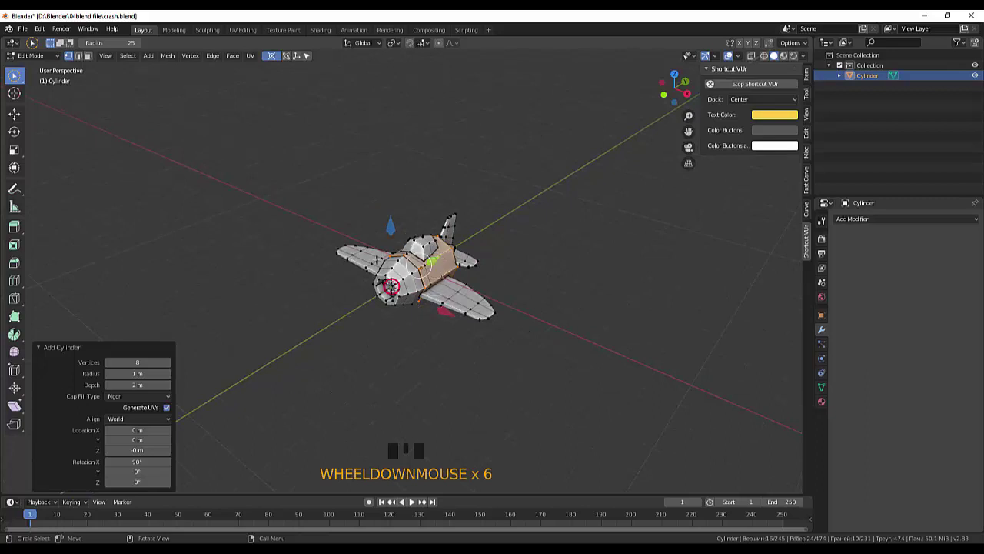
# Step: Undo stray edits, then separate the new cylinder into its own object Cylinder.001 with P
pyautogui.click(111, 60)
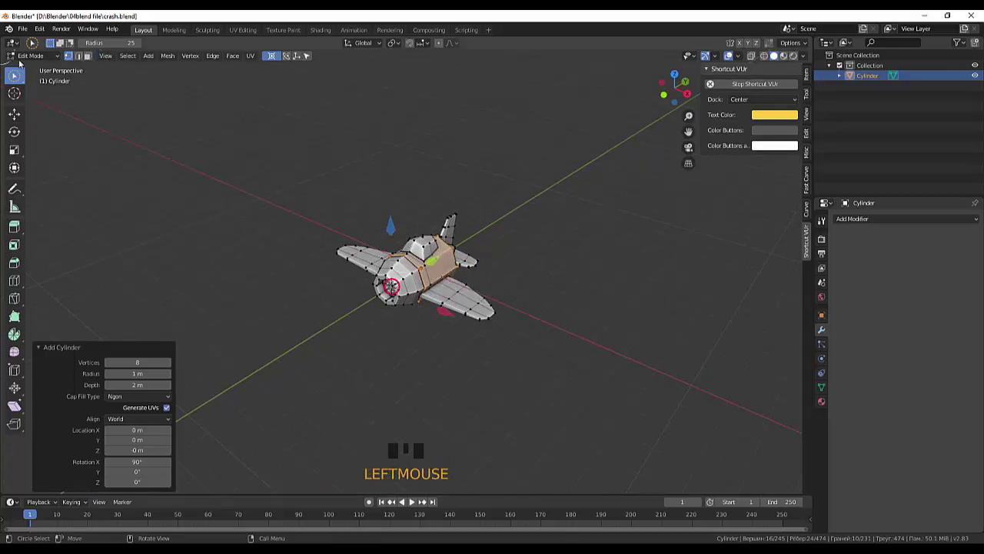
pyautogui.moveTo(33, 61); pyautogui.dragTo(439, 274)
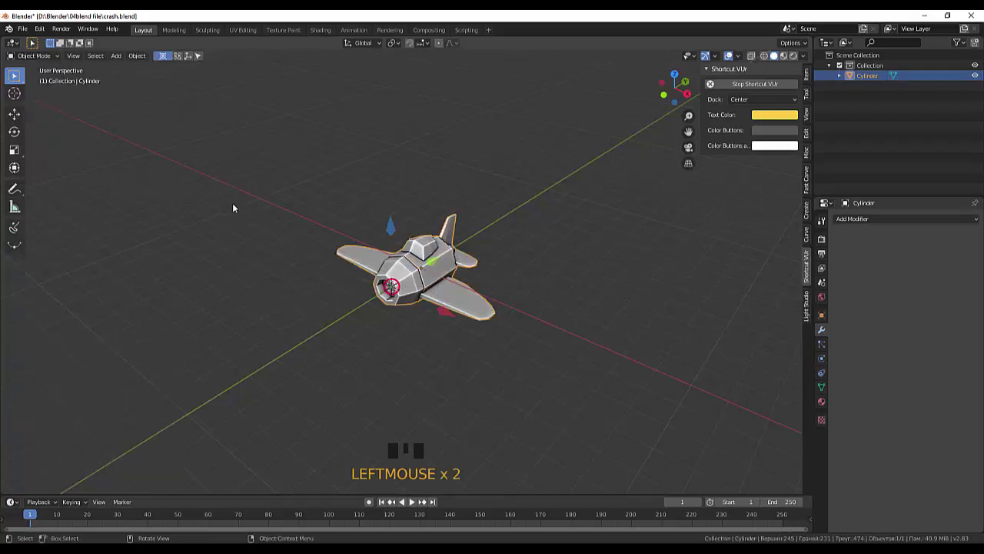
pyautogui.press('ctrl+z')
pyautogui.press('ctrl+z')
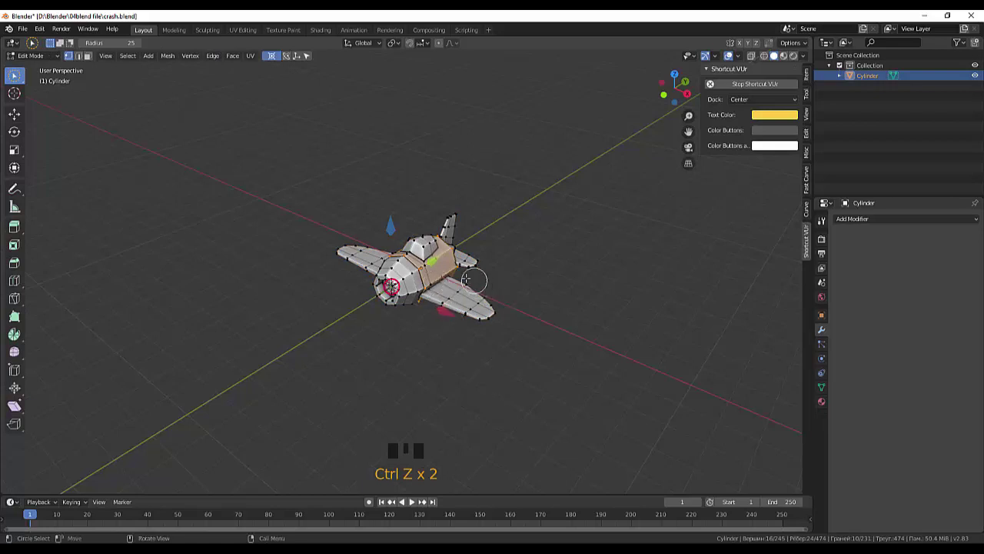
pyautogui.scroll(3)
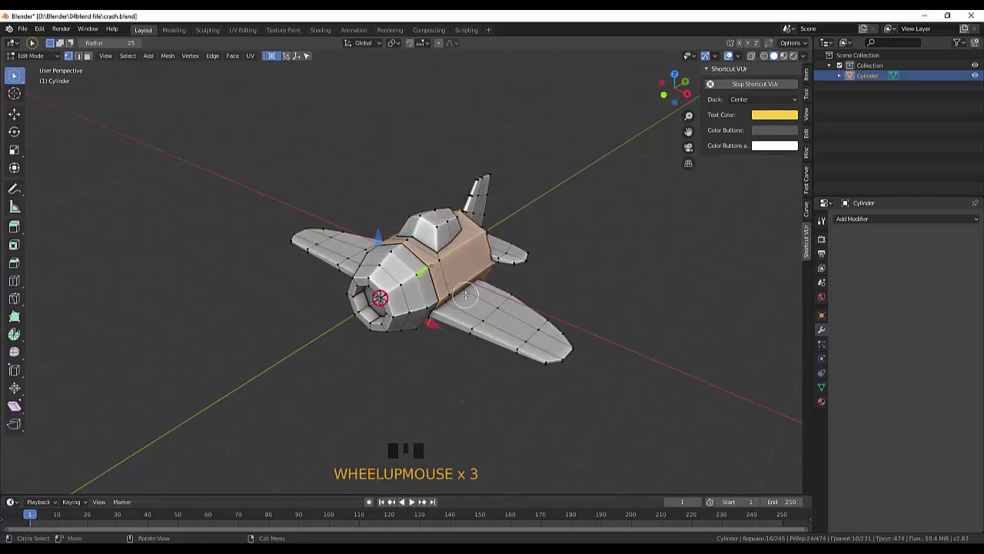
pyautogui.press('p')
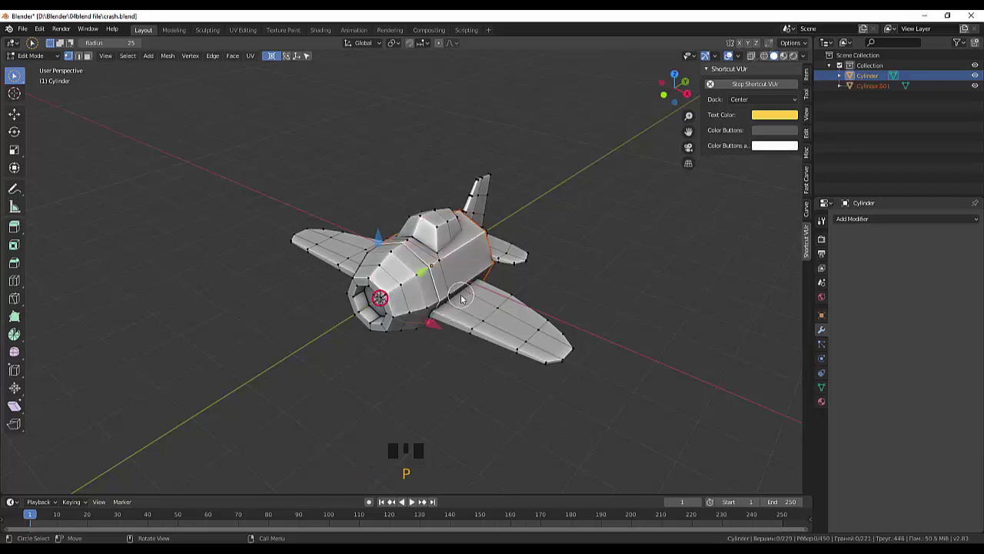
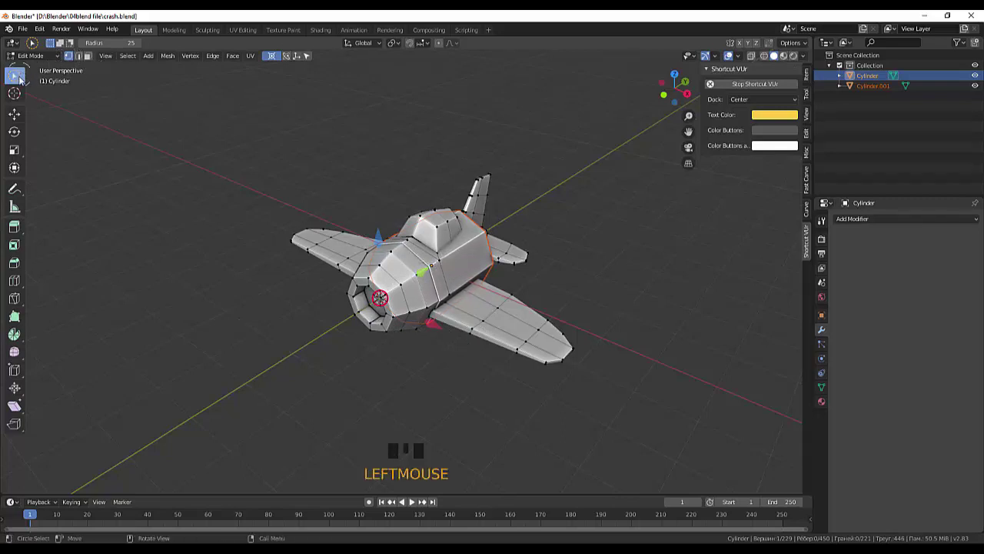
# Step: With the Move tool, pull Cylinder.001 out of the fuselage and away from the plane
pyautogui.moveTo(28, 60); pyautogui.dragTo(468, 271)
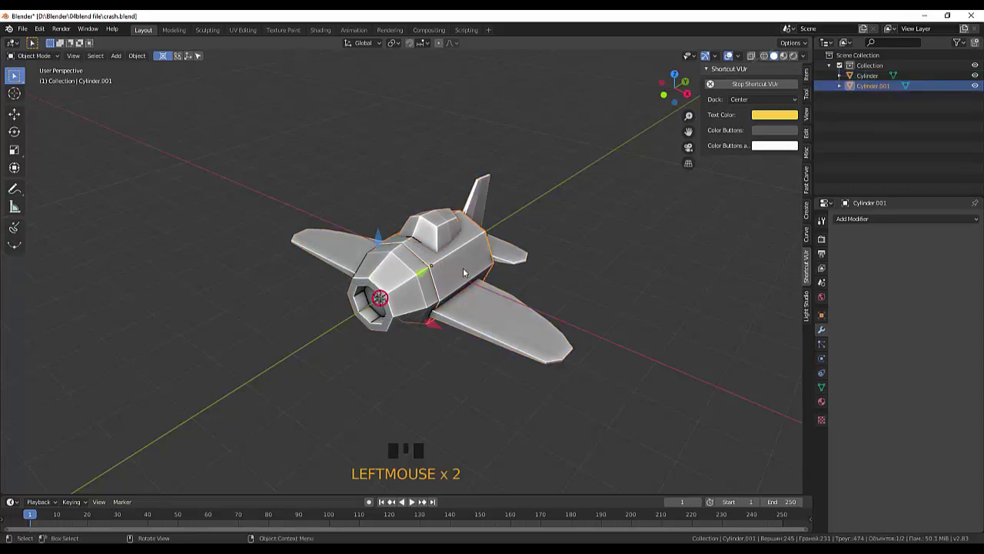
pyautogui.moveTo(585, 287); pyautogui.dragTo(16, 114)
pyautogui.click(16, 114)
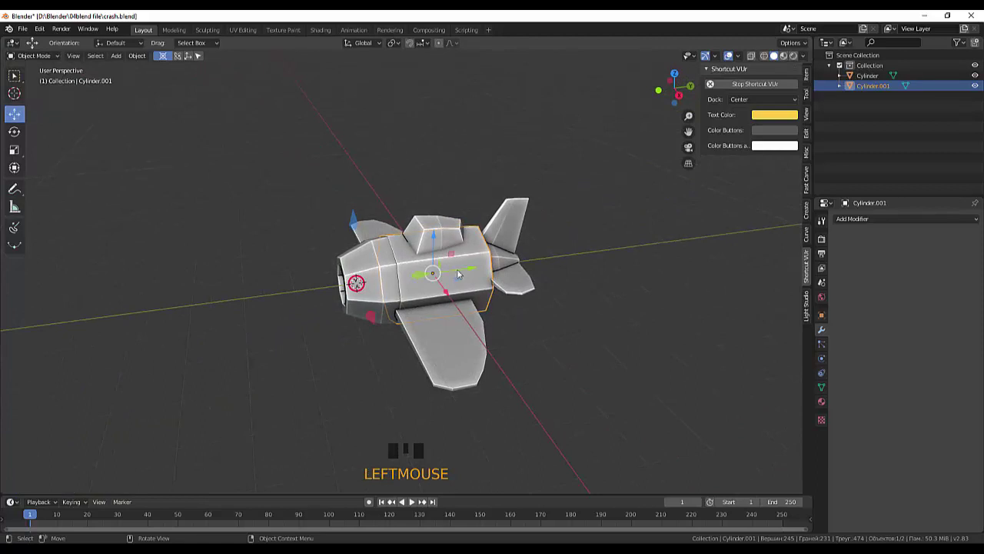
pyautogui.click(475, 270)
pyautogui.moveTo(379, 341); pyautogui.dragTo(372, 362)
pyautogui.click(395, 370)
pyautogui.click(205, 296)
pyautogui.moveTo(420, 346); pyautogui.dragTo(215, 188)
pyautogui.click(215, 189)
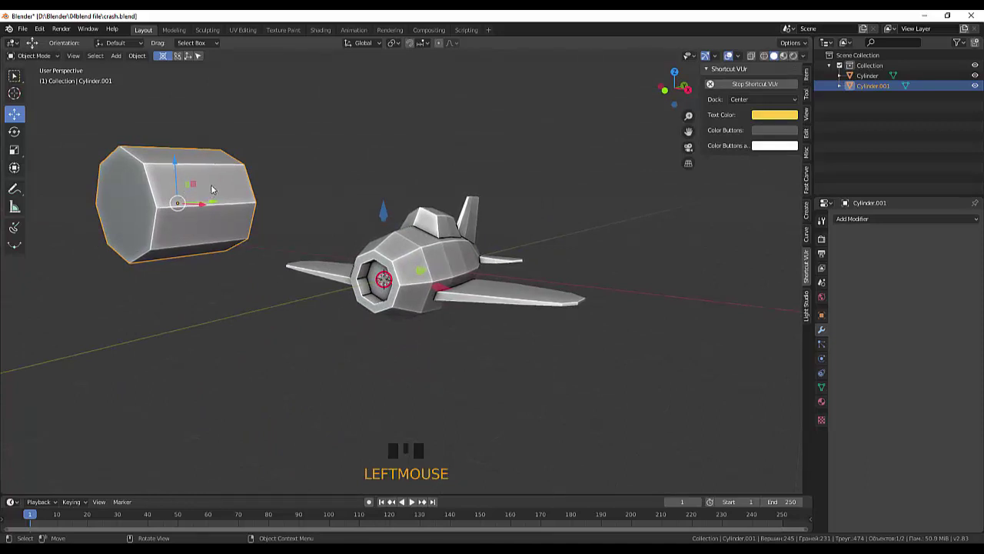
# Step: Move the cylinder back toward the nose and line it up with the fuselage front
pyautogui.click(23, 77)
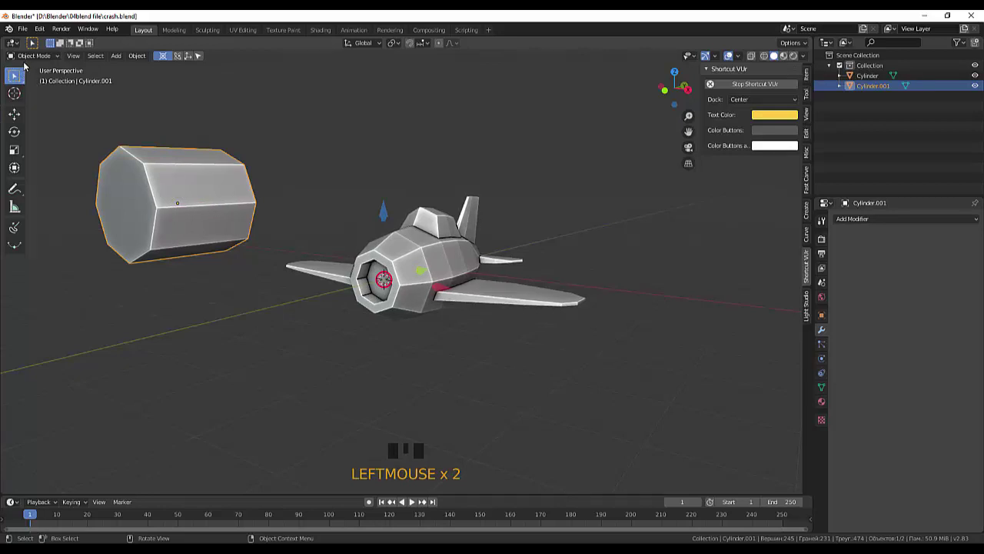
pyautogui.click(202, 185)
pyautogui.moveTo(209, 185); pyautogui.dragTo(631, 268)
pyautogui.moveTo(631, 268); pyautogui.dragTo(376, 270)
pyautogui.click(323, 251)
pyautogui.click(14, 94)
pyautogui.moveTo(15, 113); pyautogui.dragTo(111, 165)
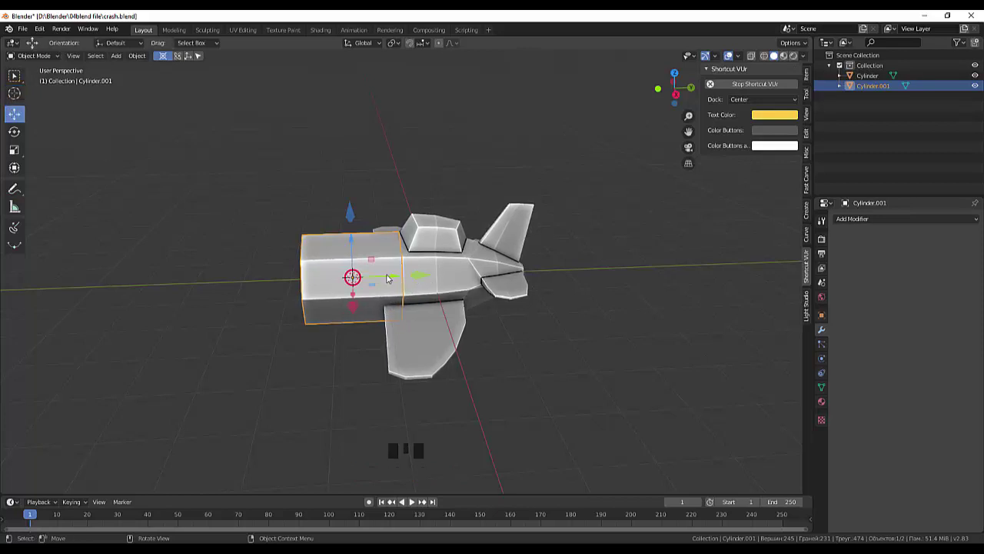
# Step: Snap Cylinder.001 onto the 3D cursor at the nose and check it from an angle
pyautogui.click(396, 277)
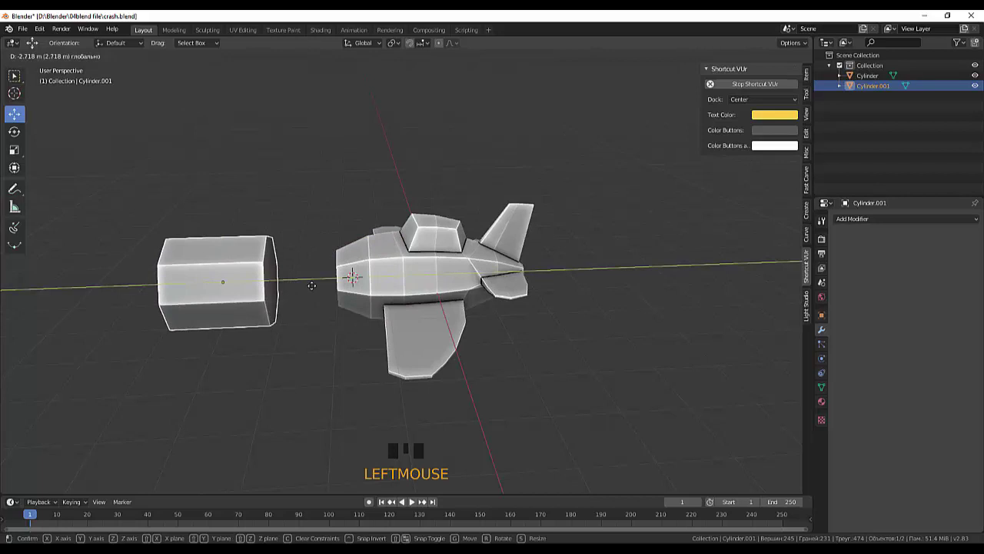
pyautogui.moveTo(424, 318); pyautogui.dragTo(342, 275)
pyautogui.scroll(-3)
pyautogui.scroll(3)
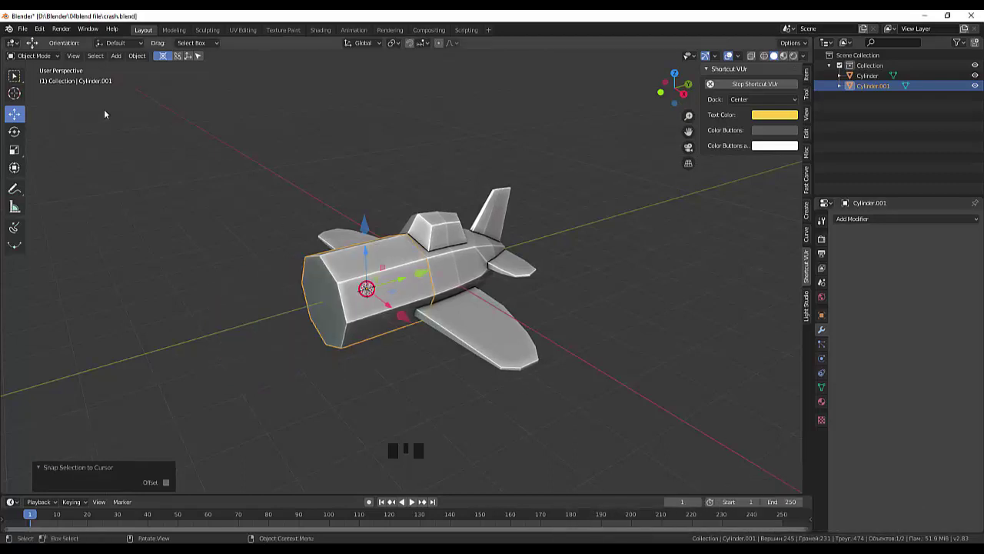
# Step: Flatten Cylinder.001 on Y and scale it to about 0.48 as a nose disc, then deselect it
pyautogui.moveTo(20, 152); pyautogui.dragTo(96, 172)
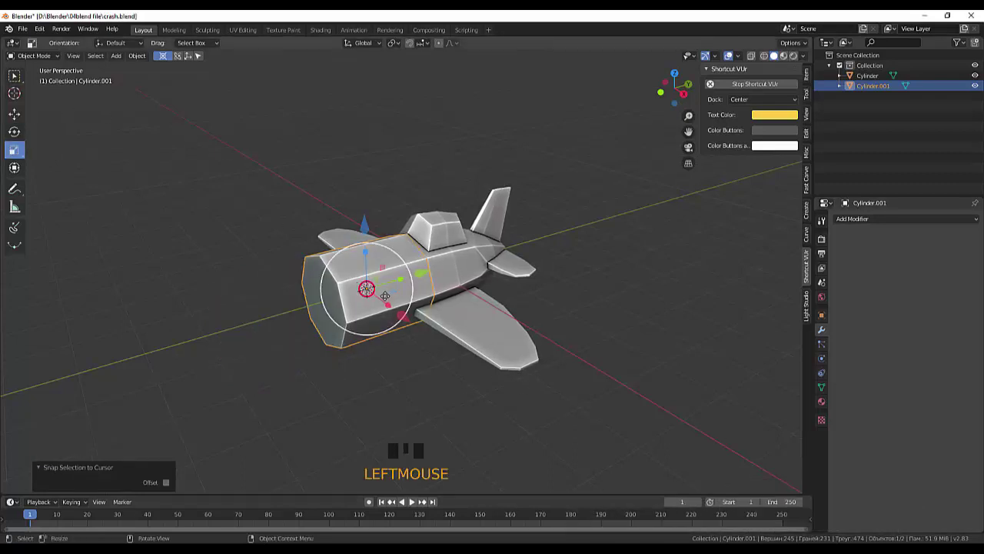
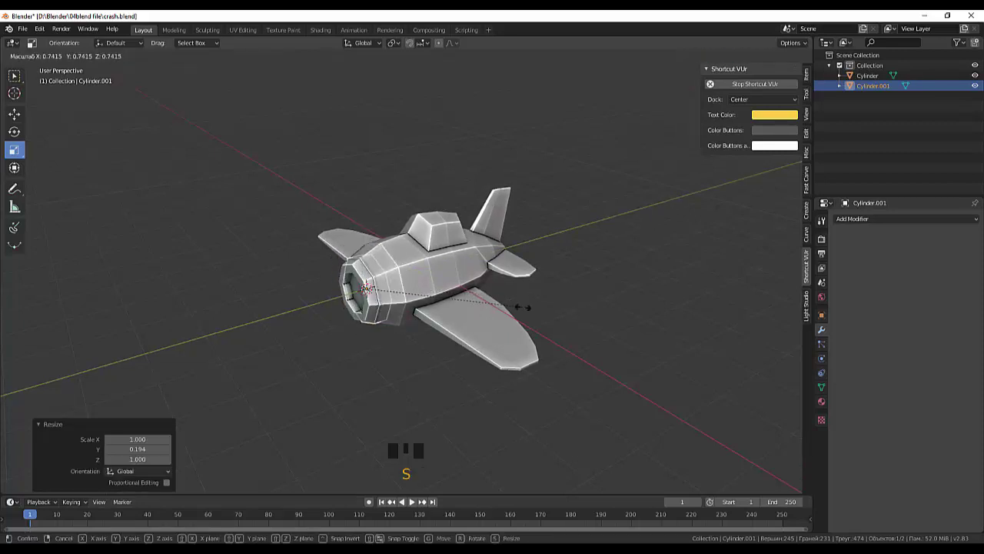
pyautogui.moveTo(549, 294); pyautogui.dragTo(414, 285)
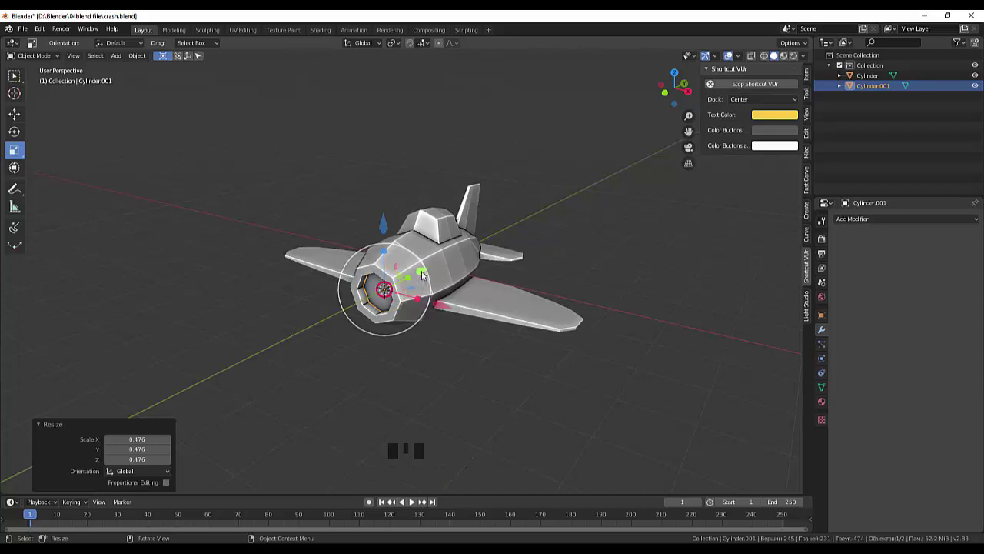
pyautogui.moveTo(425, 275); pyautogui.dragTo(419, 277)
pyautogui.press('ctrl+z')
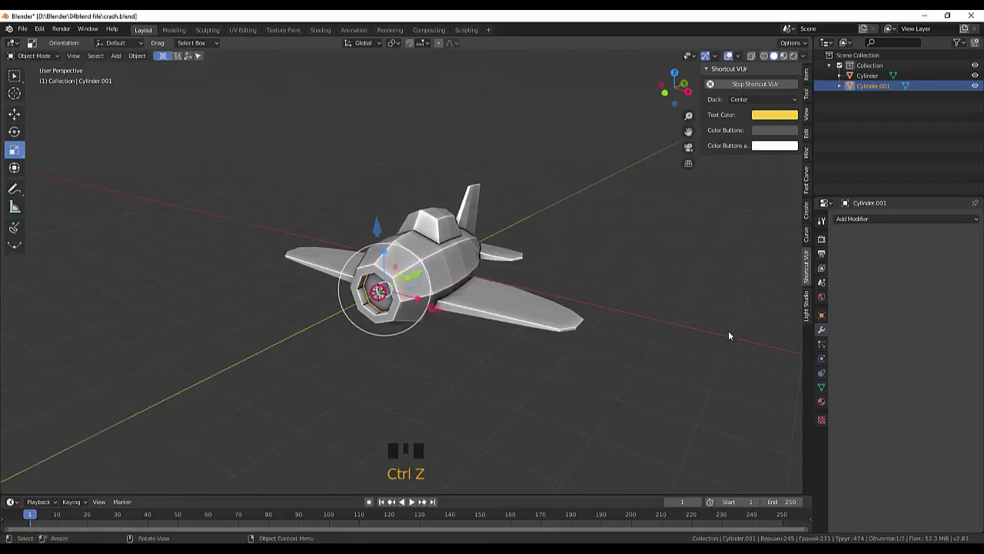
pyautogui.click(727, 330)
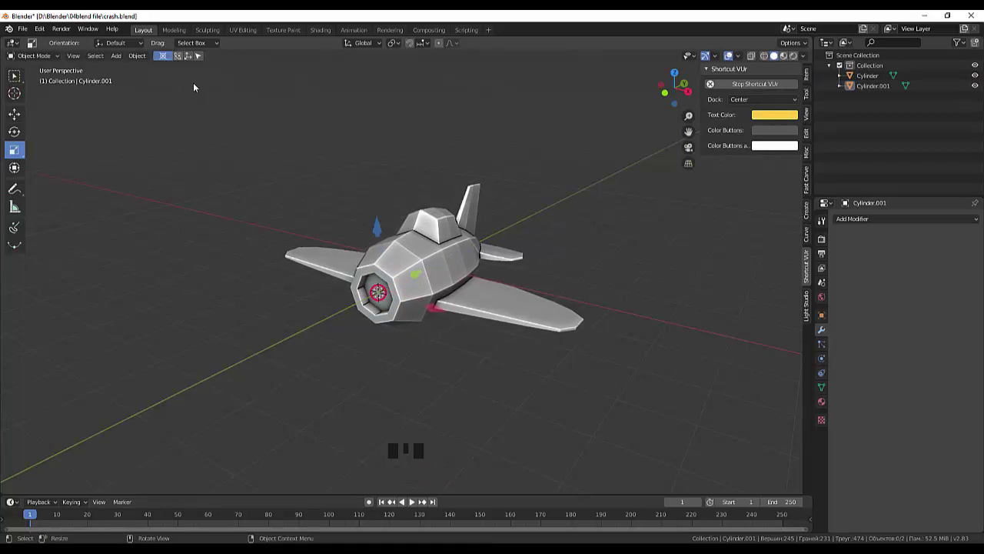
# Step: Select the nose disc Cylinder.001 and view the plane straight from the front
pyautogui.moveTo(420, 275); pyautogui.dragTo(590, 298)
pyautogui.moveTo(590, 298); pyautogui.dragTo(870, 78)
pyautogui.click(870, 78)
pyautogui.click(867, 92)
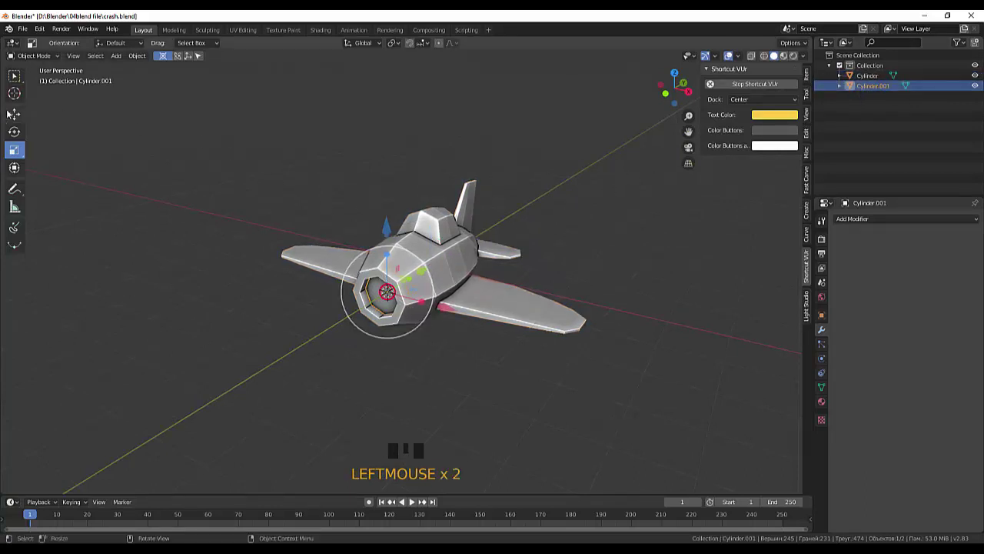
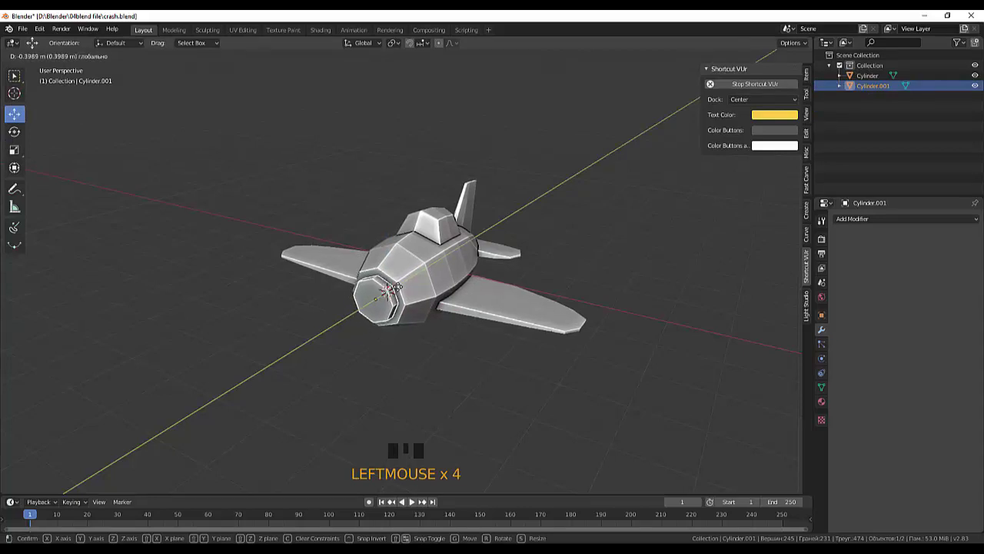
pyautogui.moveTo(488, 288); pyautogui.dragTo(512, 261)
pyautogui.press('s')
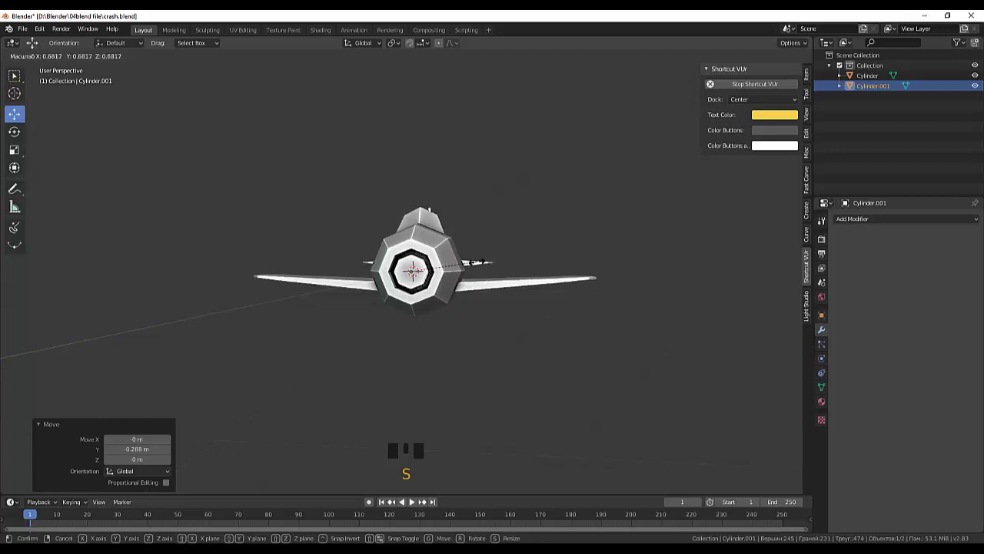
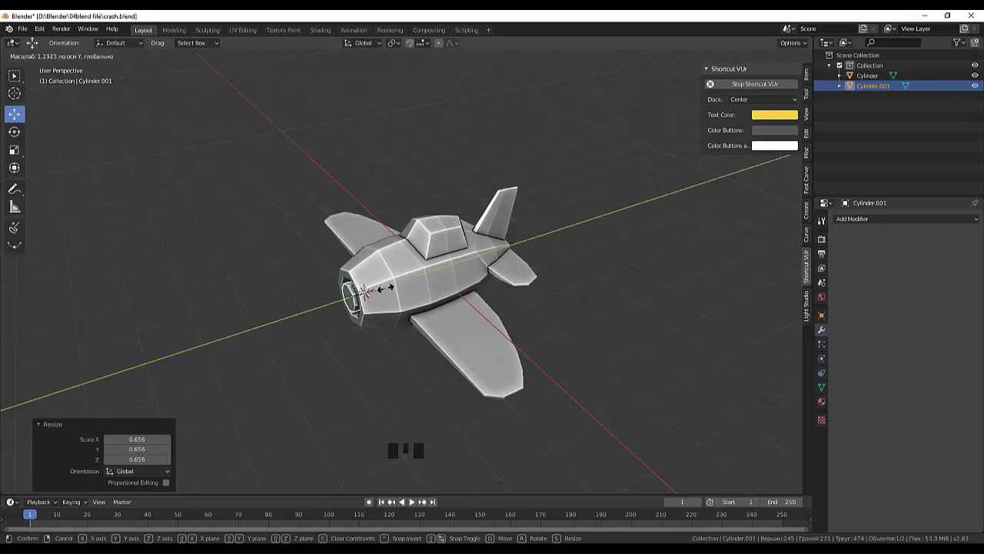
# Step: Move the disc along Y into the nose opening and scale it to about 0.656
pyautogui.moveTo(461, 276); pyautogui.dragTo(470, 267)
pyautogui.moveTo(425, 280); pyautogui.dragTo(343, 290)
pyautogui.click(343, 289)
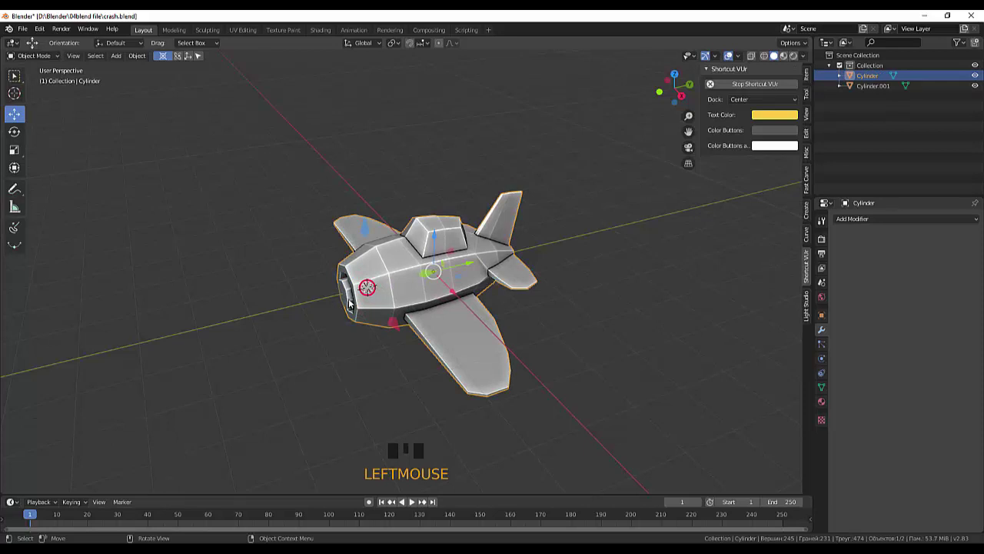
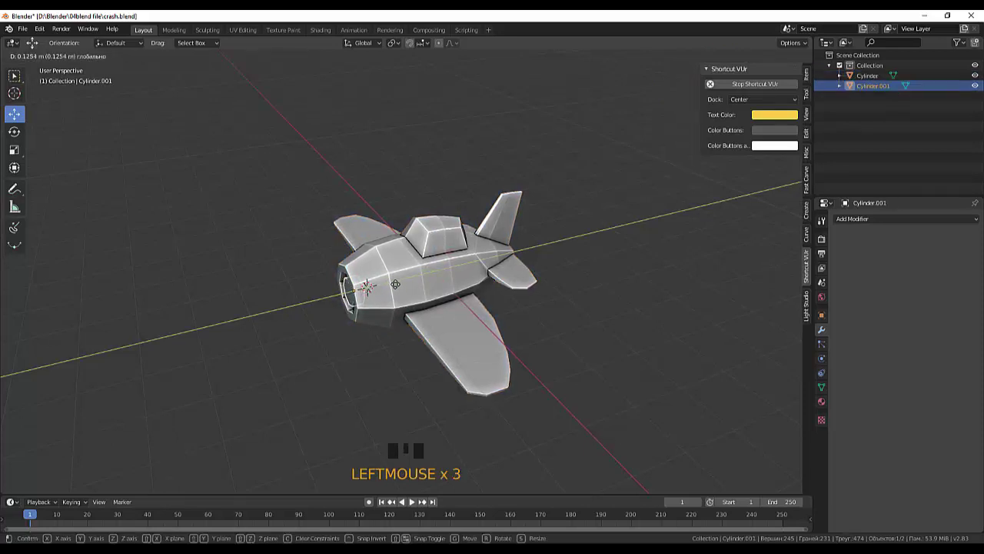
# Step: Push the disc about 0.12 m forward on Y and zoom in on the nose for mesh editing
pyautogui.moveTo(417, 282); pyautogui.dragTo(502, 277)
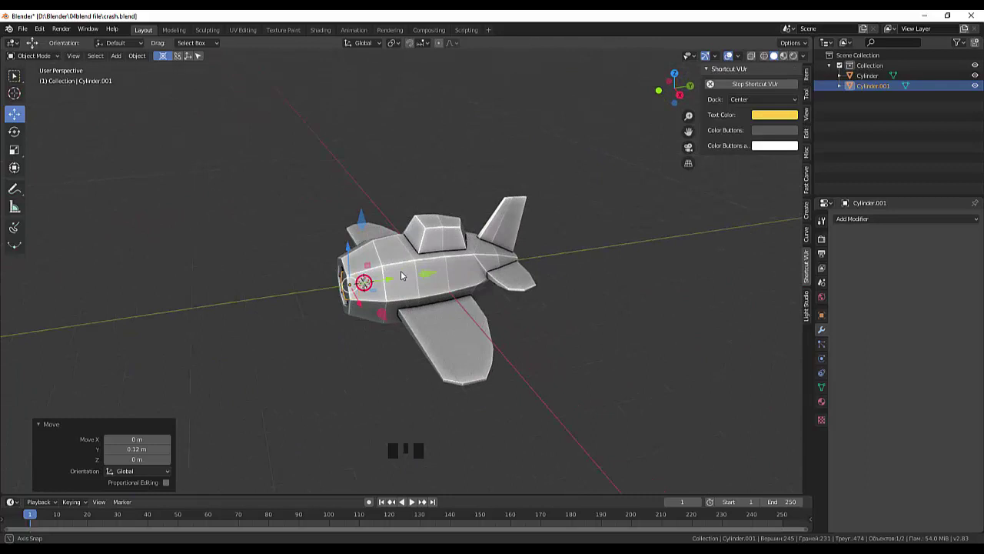
pyautogui.scroll(3)
pyautogui.moveTo(404, 282); pyautogui.dragTo(24, 57)
pyautogui.moveTo(25, 56); pyautogui.dragTo(94, 59)
# Step: Extrude and inset the disc's front face, pulling it about 0.29 m along Y into a hub
pyautogui.click(94, 60)
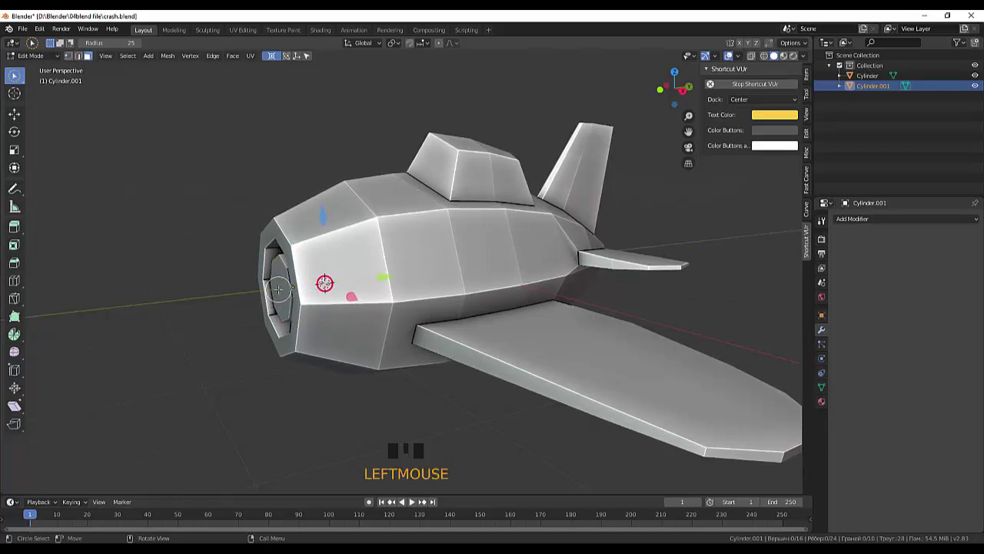
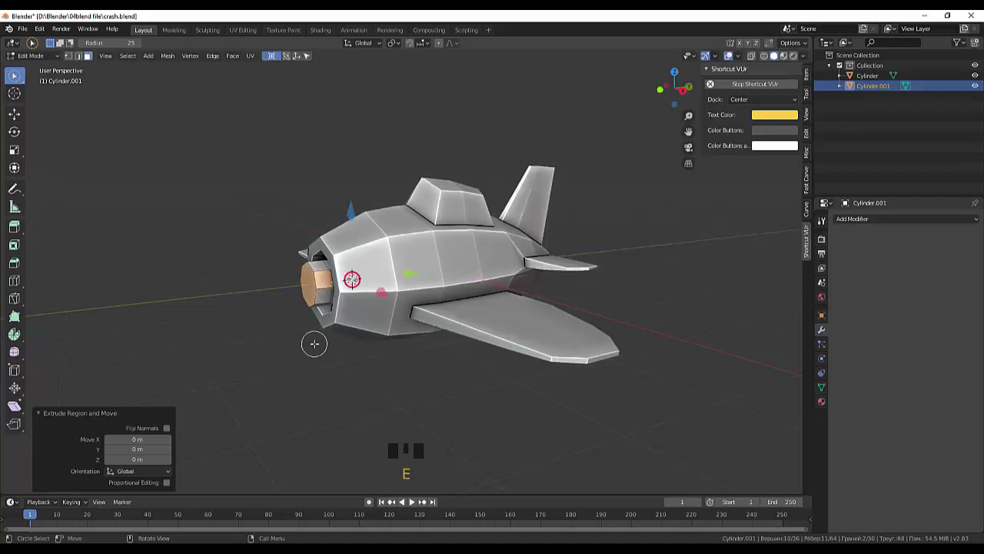
pyautogui.press('ctrl+z')
pyautogui.press('ctrl+z')
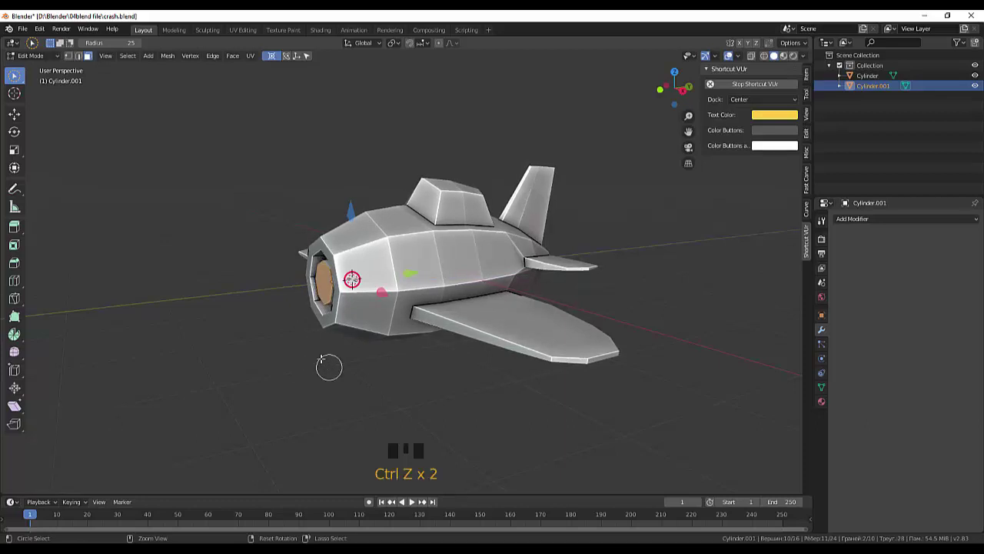
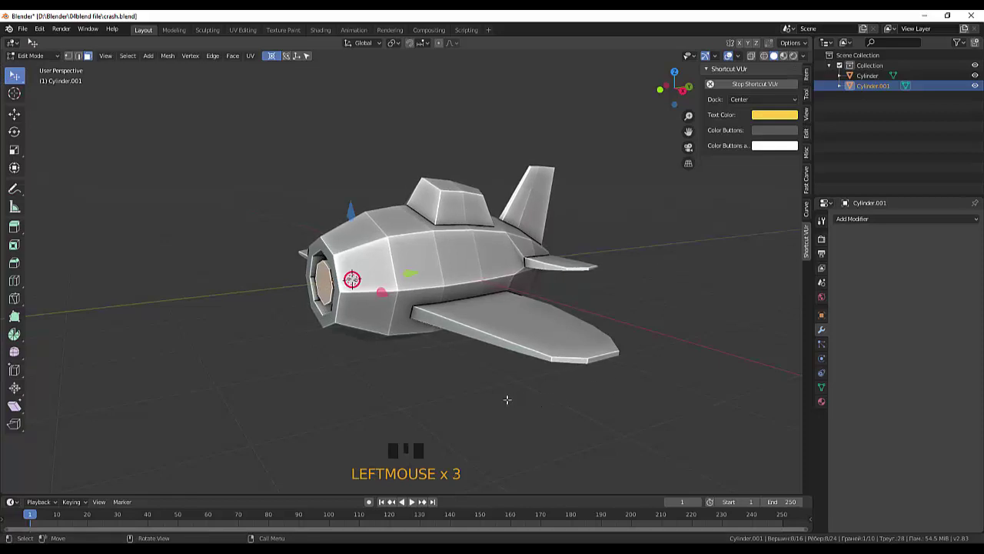
pyautogui.press('e')
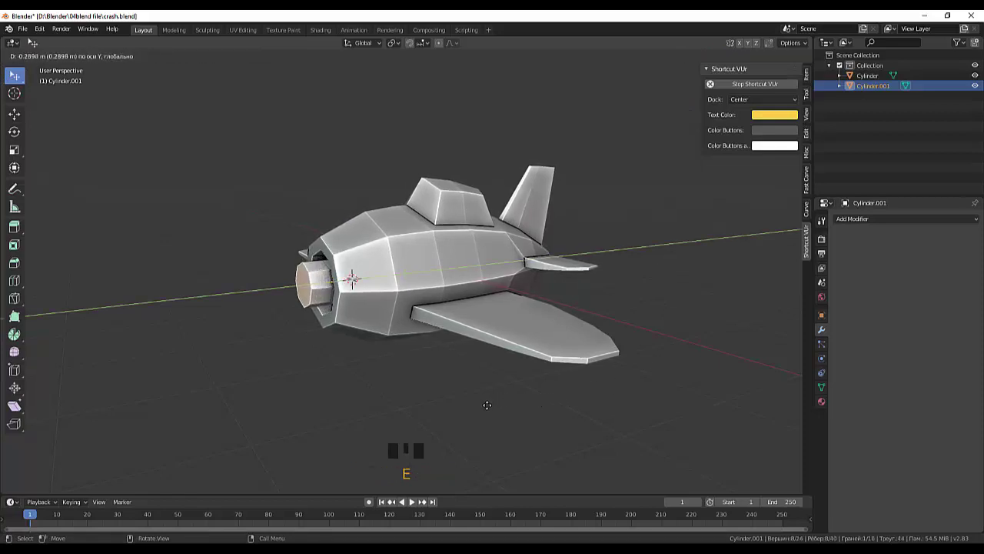
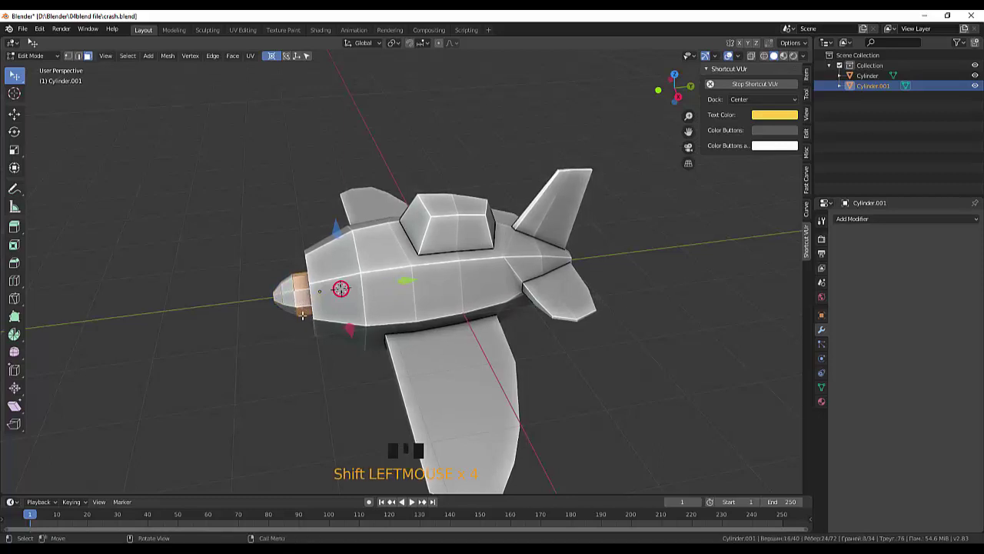
# Step: Scale the hub's front faces down to about 0.364 to taper the propeller hub
pyautogui.press('s')
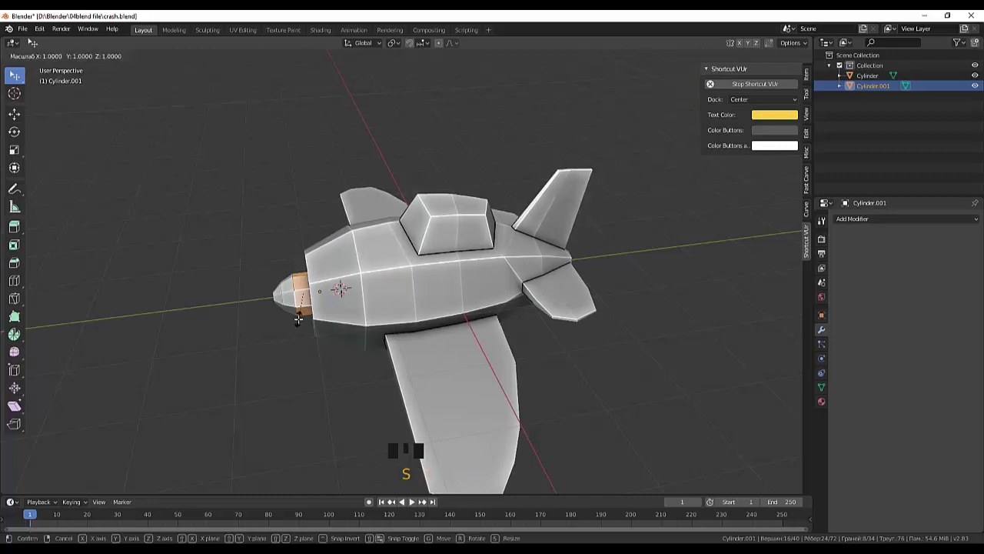
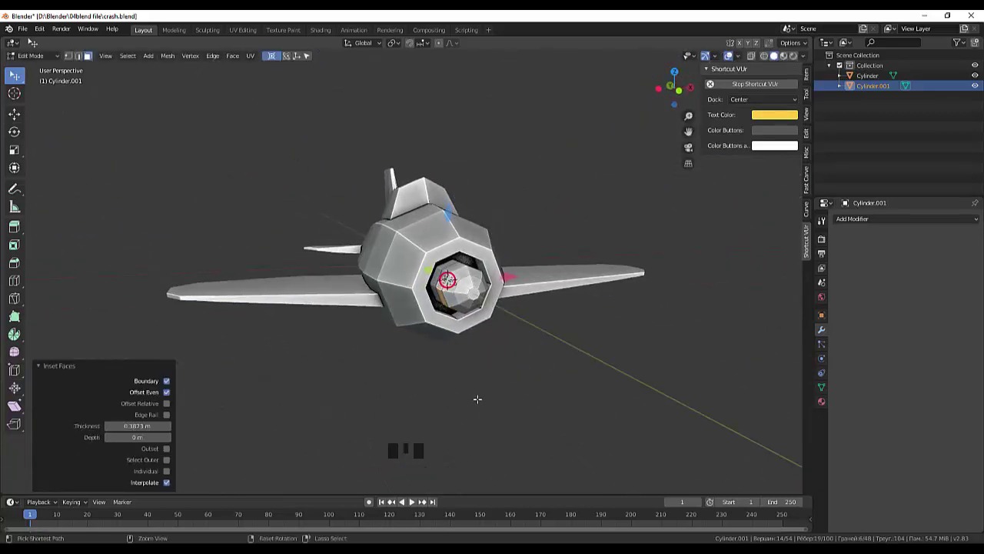
# Step: Undo and re-inset a hub side face by about 0.387 m to outline a blade root
pyautogui.press('ctrl+z')
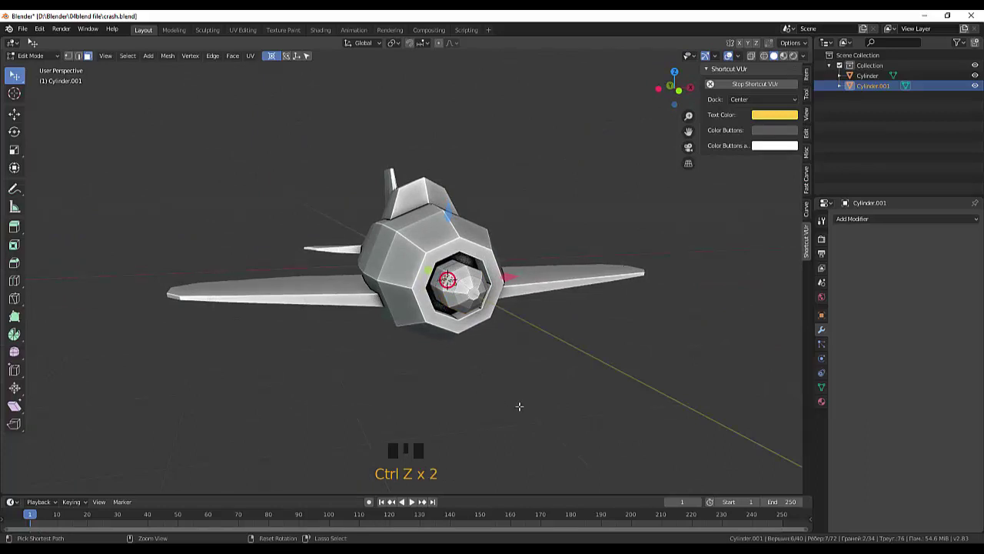
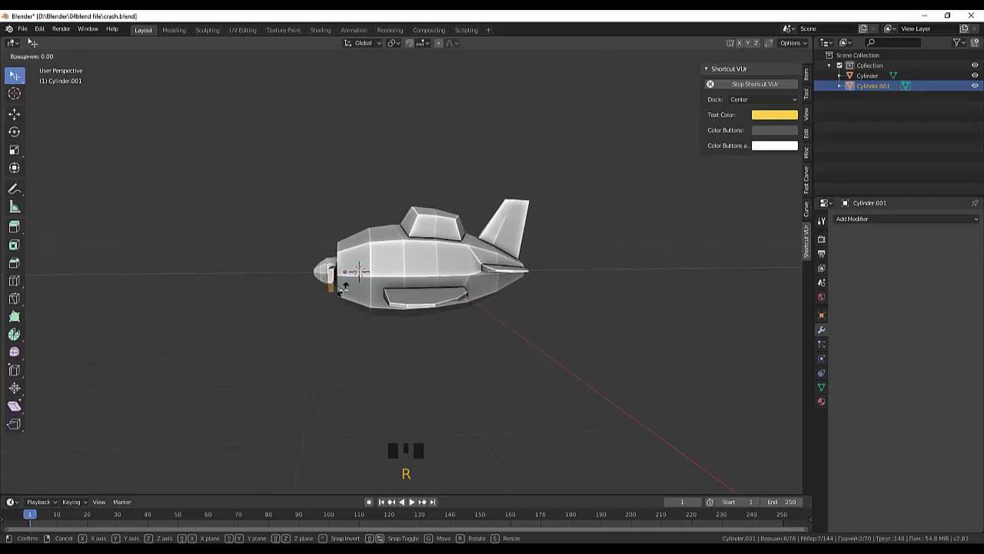
# Step: Rotate the selected blade piece so it extends downward from the propeller hub
pyautogui.press('r')
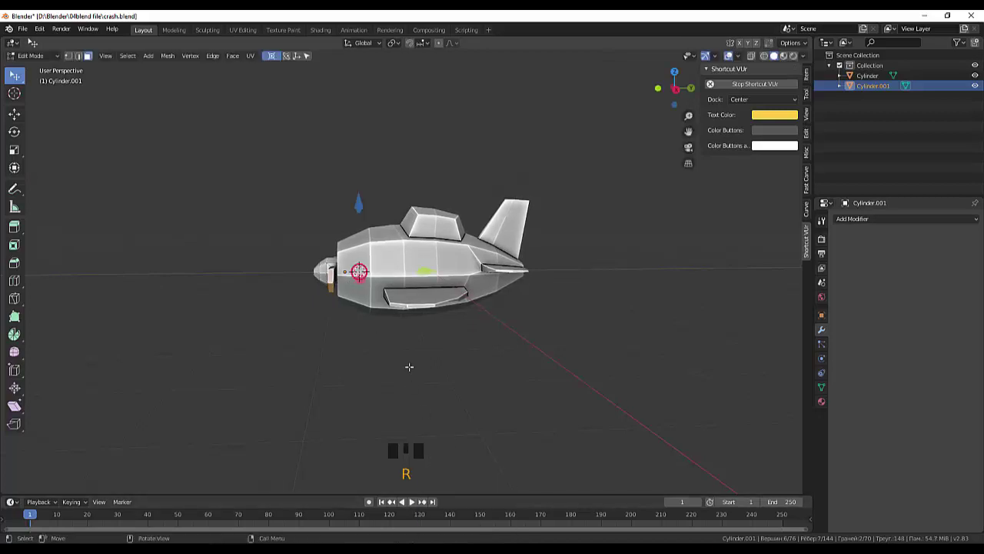
pyautogui.press('r')
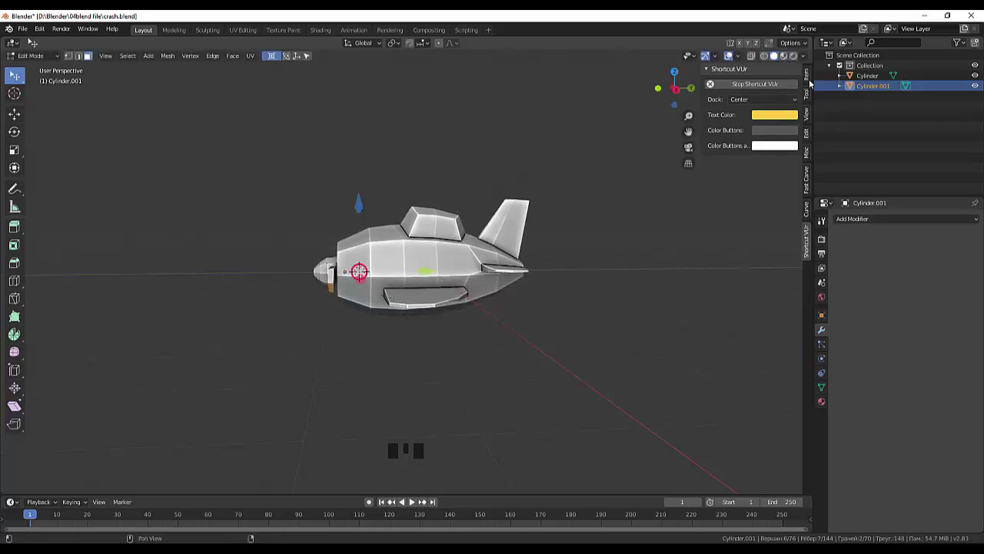
# Step: Show the Item panels with the selected geometry's median near X 5.85 m
pyautogui.click(812, 81)
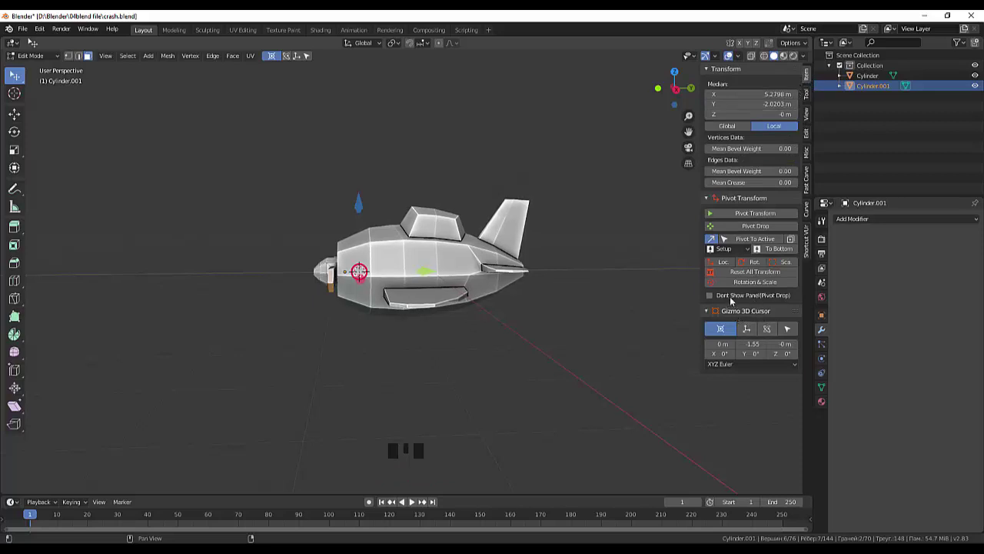
pyautogui.click(746, 274)
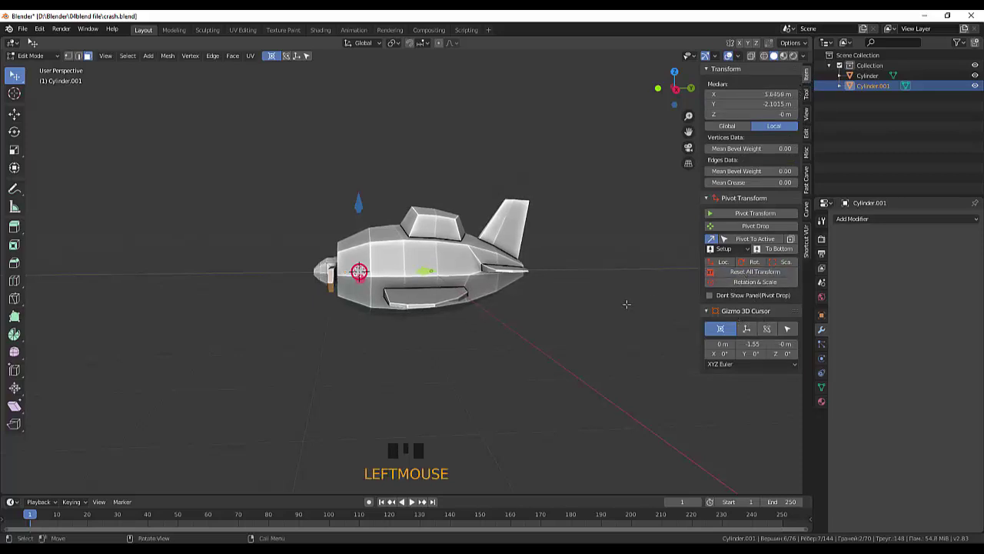
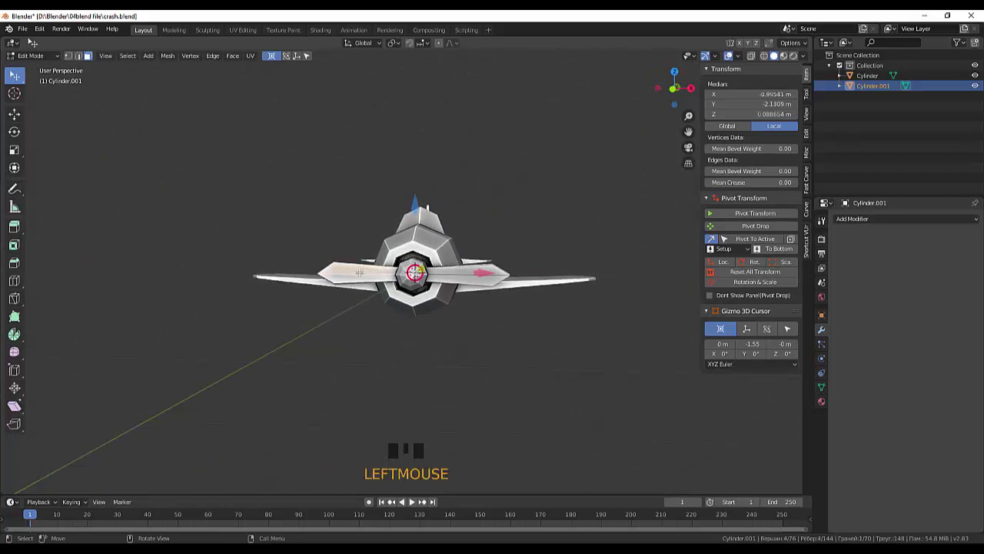
# Step: Add two loop cuts (Ctrl+R) dividing the propeller blades into segments
pyautogui.press('ctrl+r')
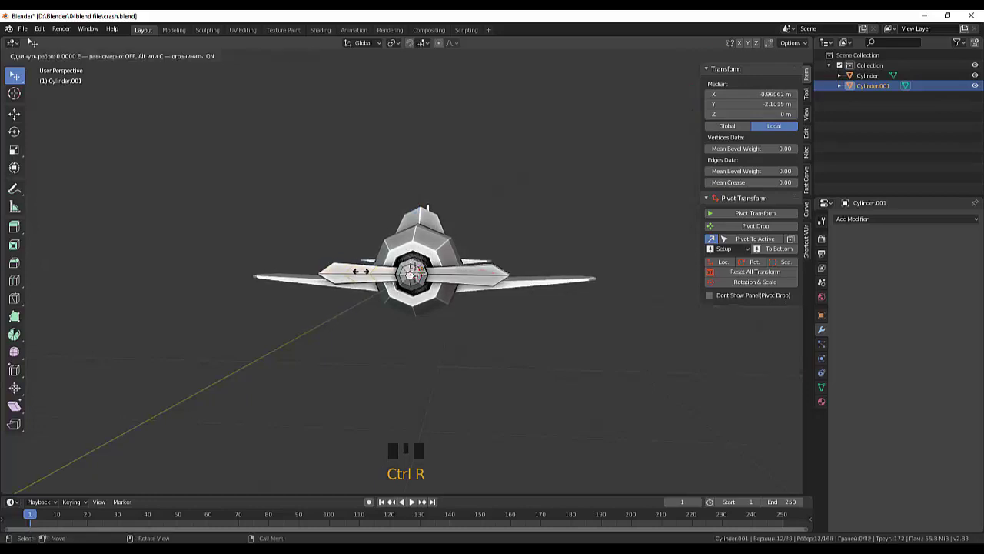
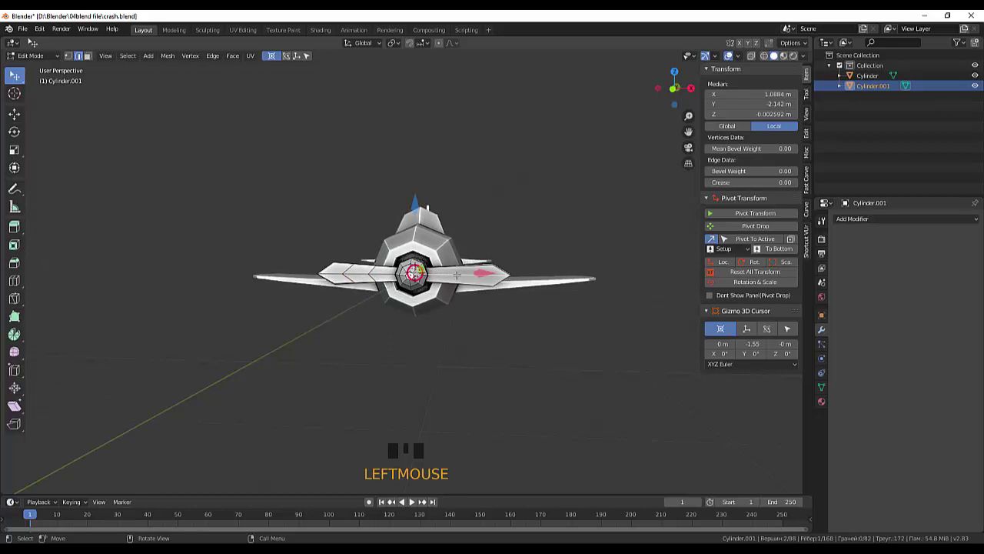
pyautogui.press('ctrl+r')
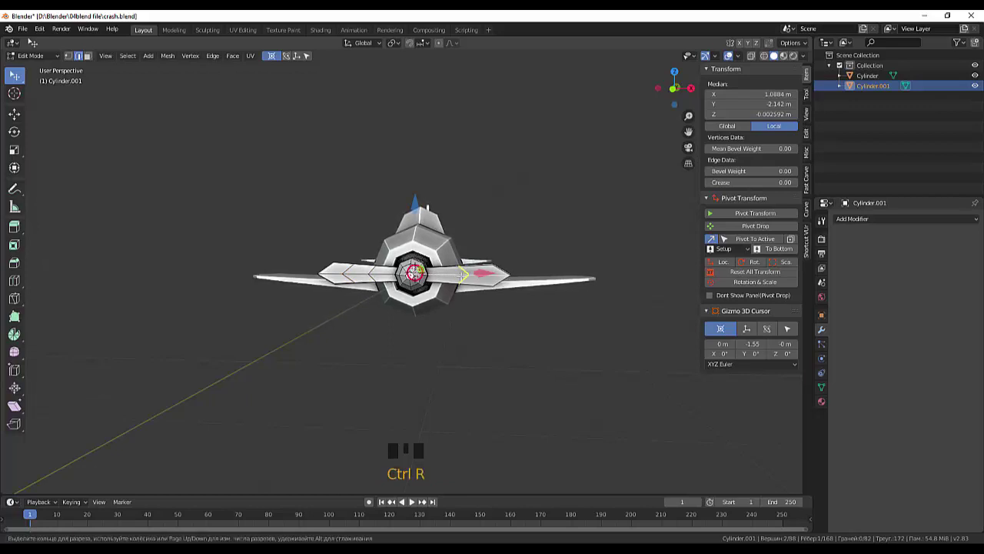
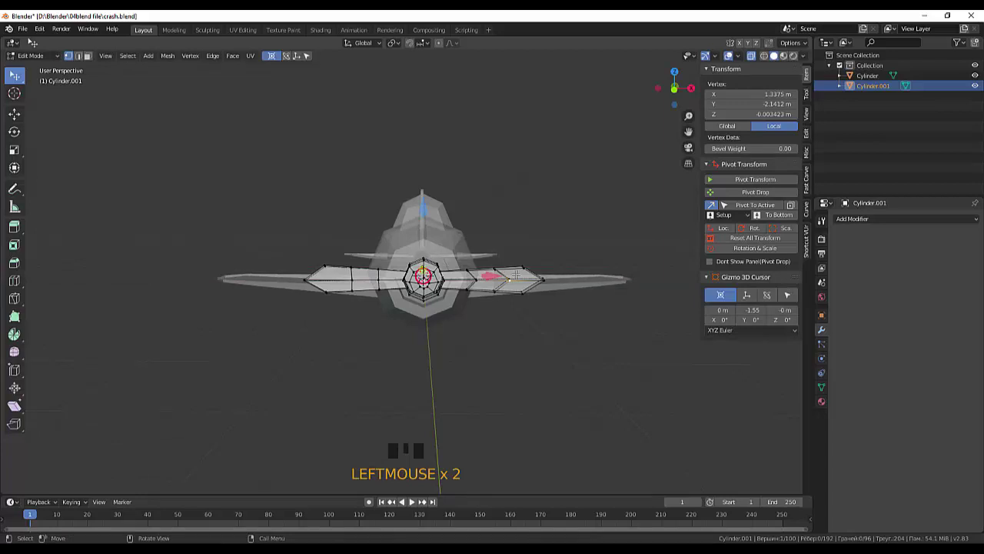
pyautogui.press('b')
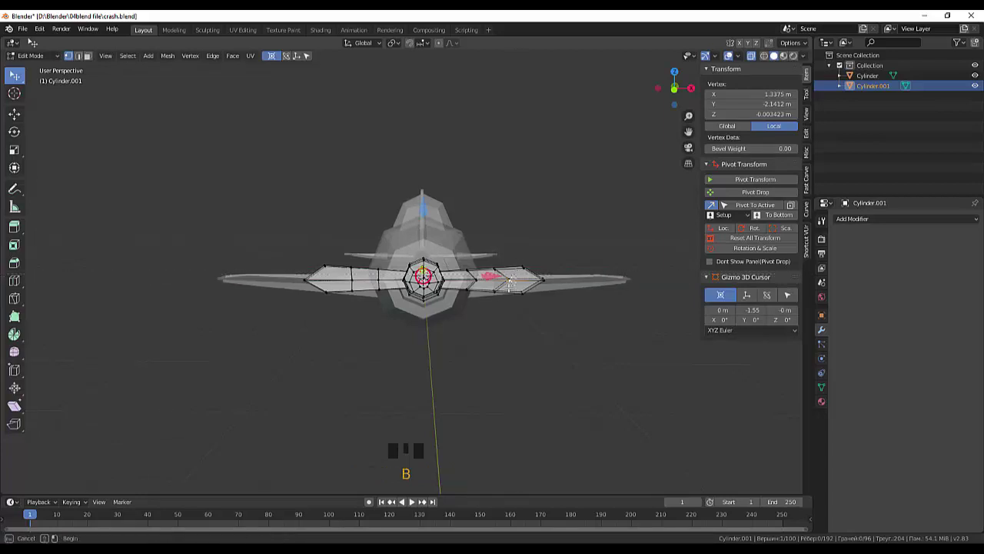
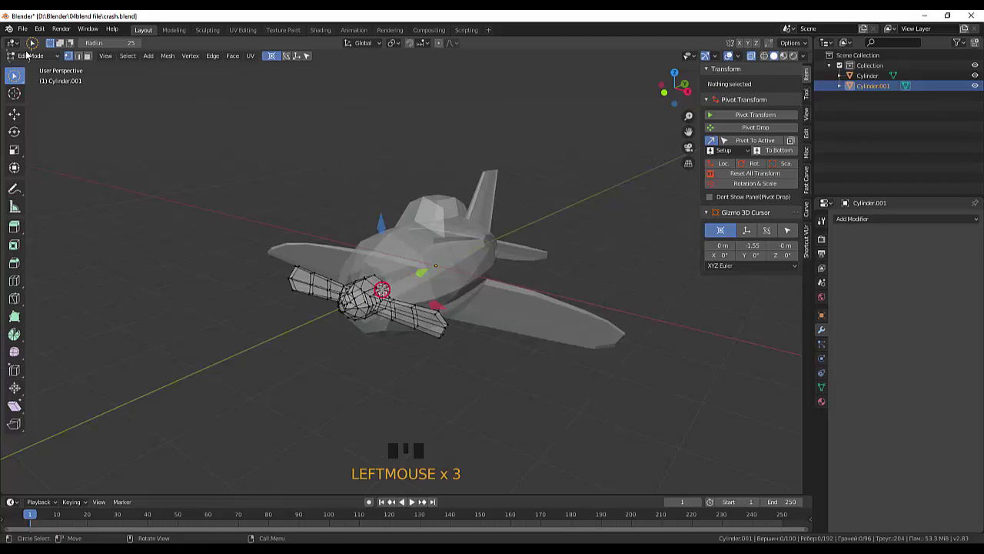
pyautogui.moveTo(31, 58); pyautogui.dragTo(773, 62)
pyautogui.click(645, 204)
pyautogui.moveTo(592, 206); pyautogui.dragTo(524, 281)
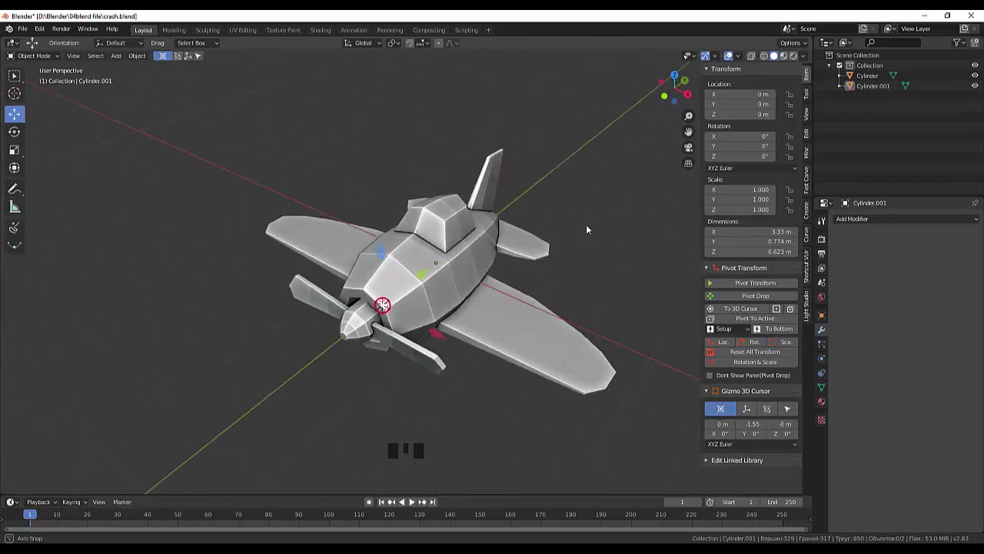
pyautogui.scroll(3)
pyautogui.scroll(3)
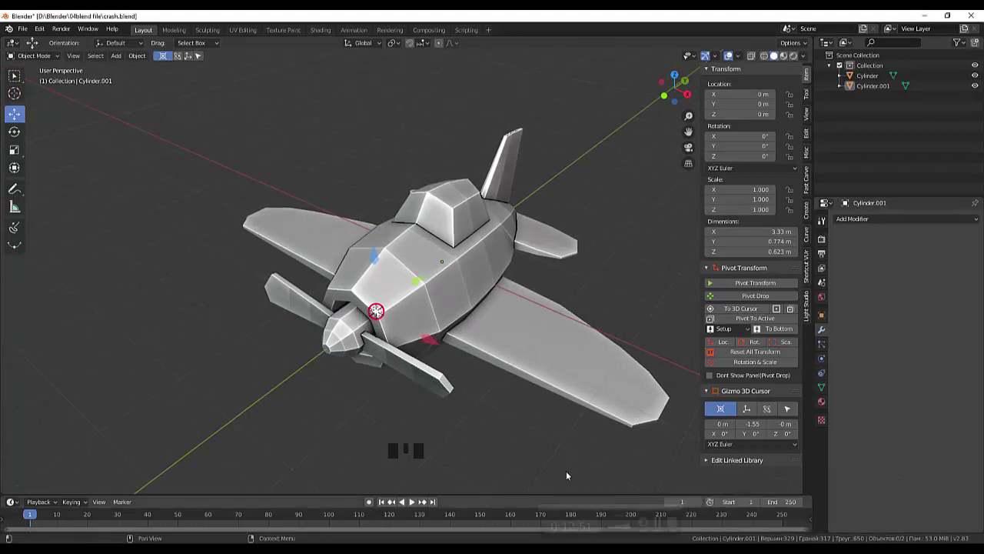
pyautogui.moveTo(557, 393); pyautogui.dragTo(588, 349)
pyautogui.scroll(3)
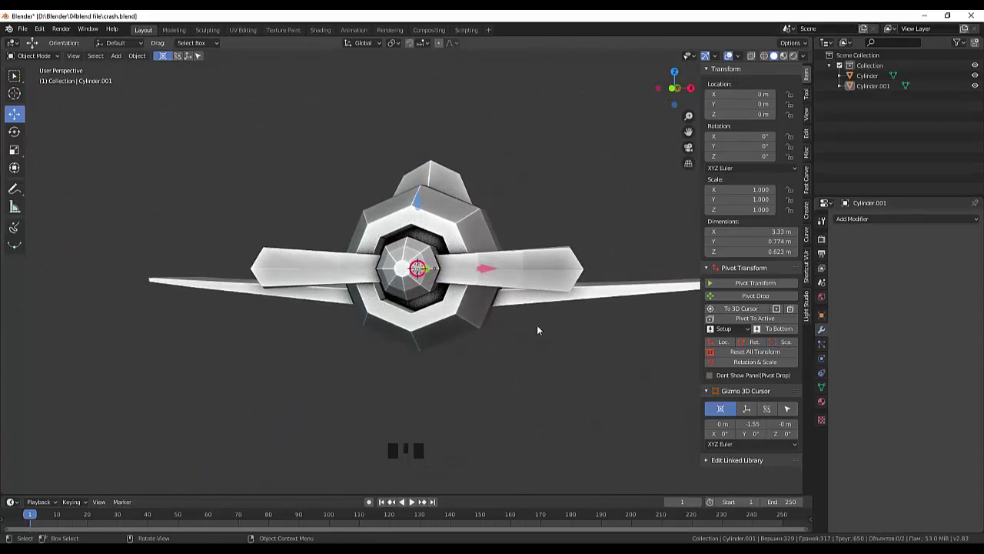
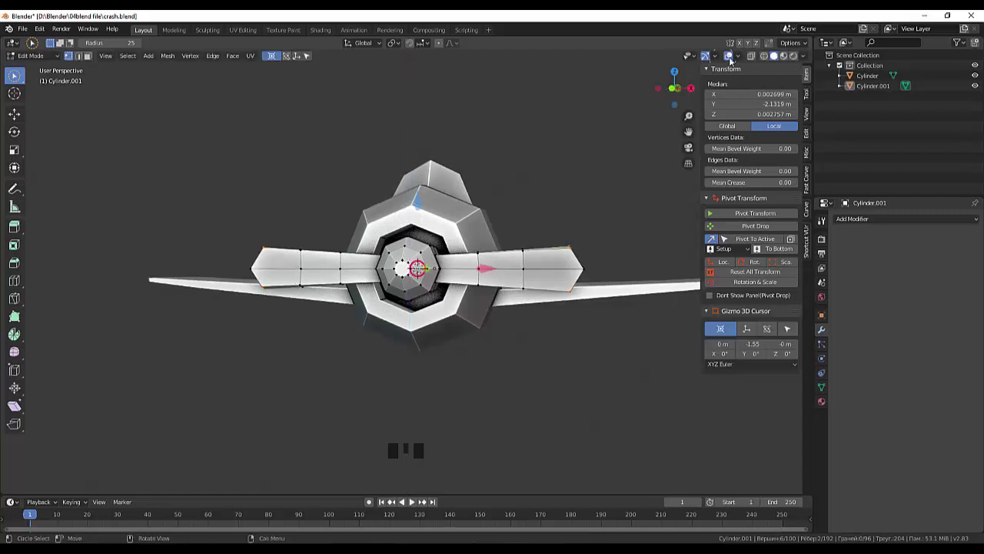
# Step: Enable X-ray and view the plane head-on to reach the blade tip vertices
pyautogui.click(754, 58)
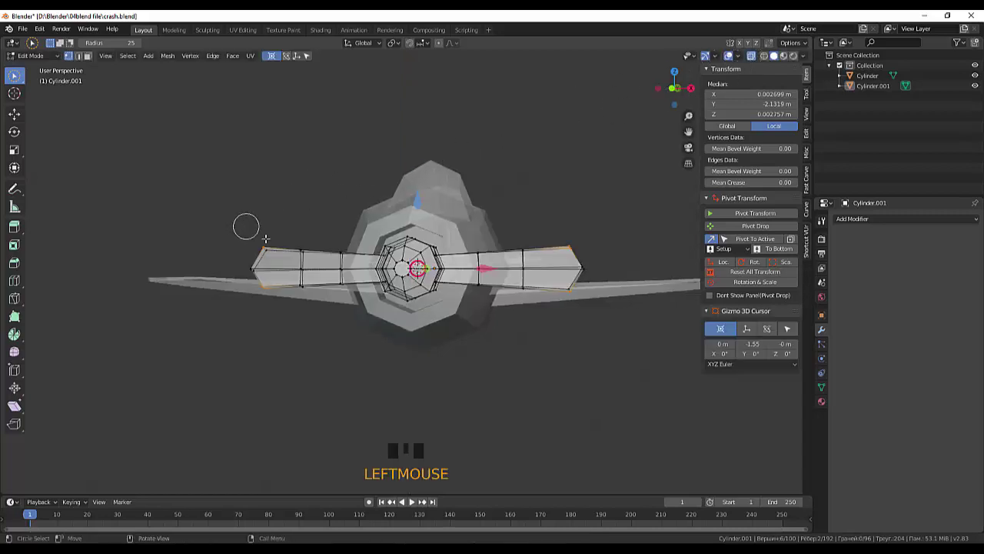
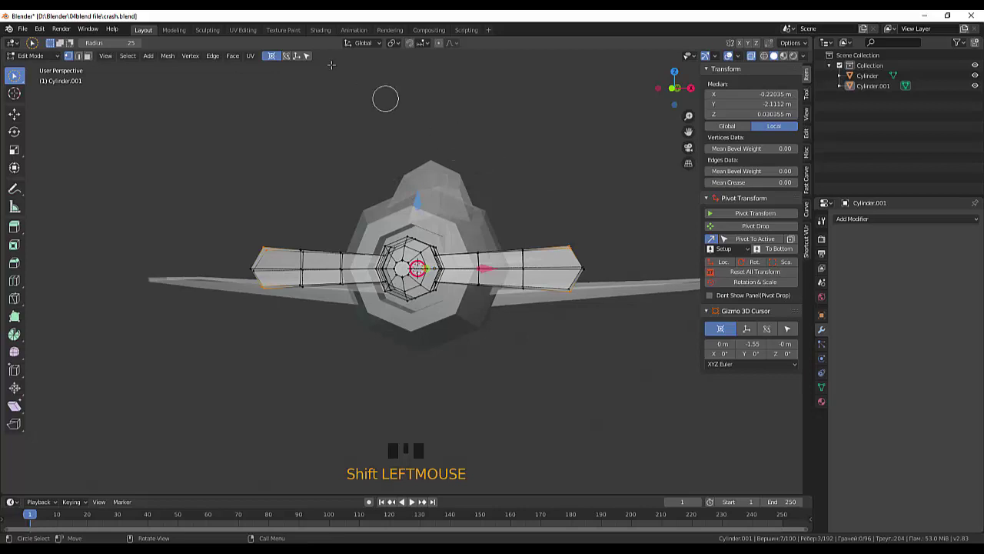
pyautogui.press('KP_3')
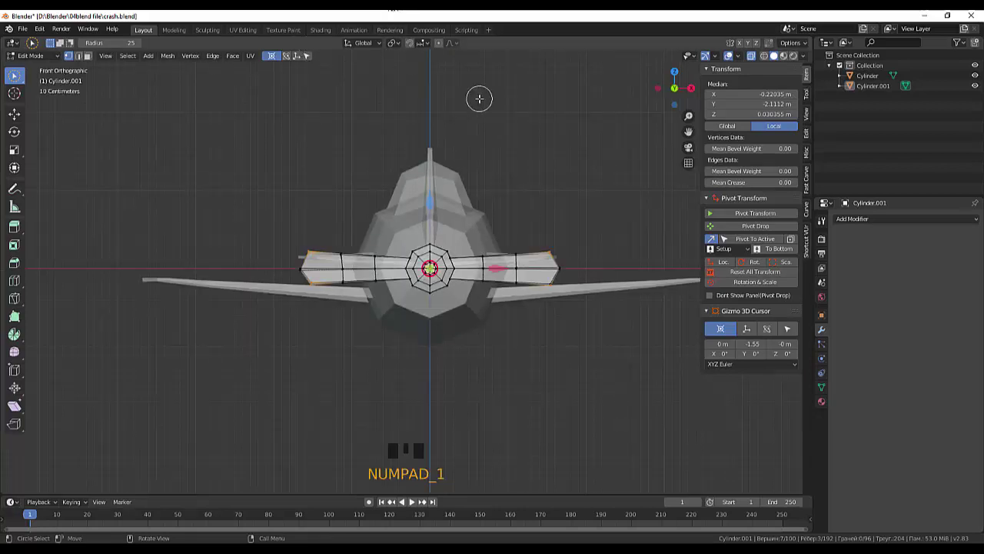
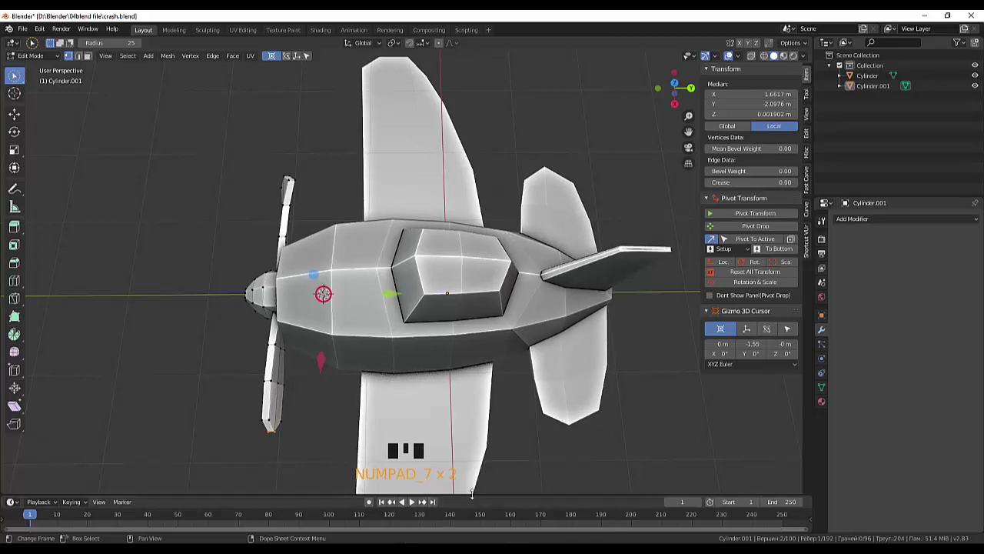
# Step: Switch to top orthographic view to check the tapered blades in front of the nose
pyautogui.press('KP_7')
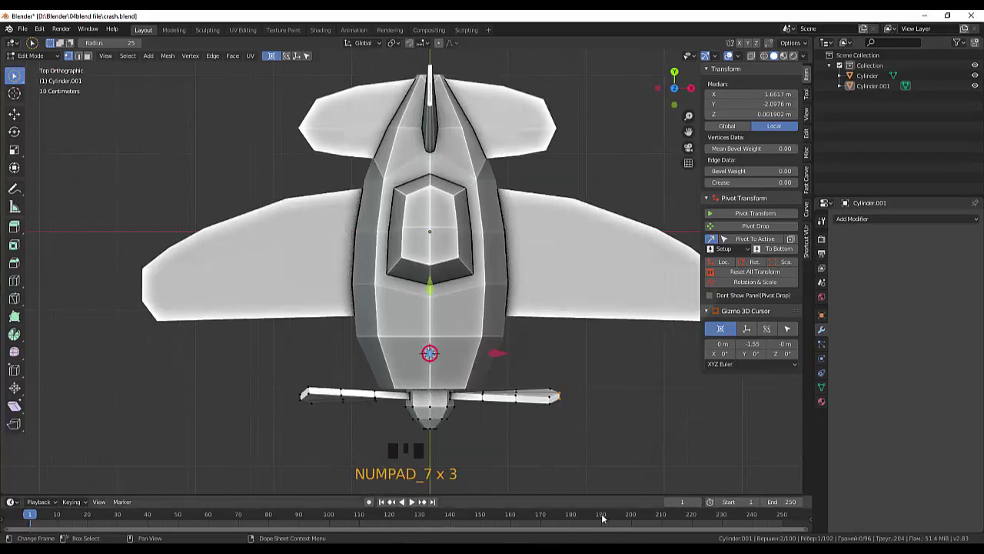